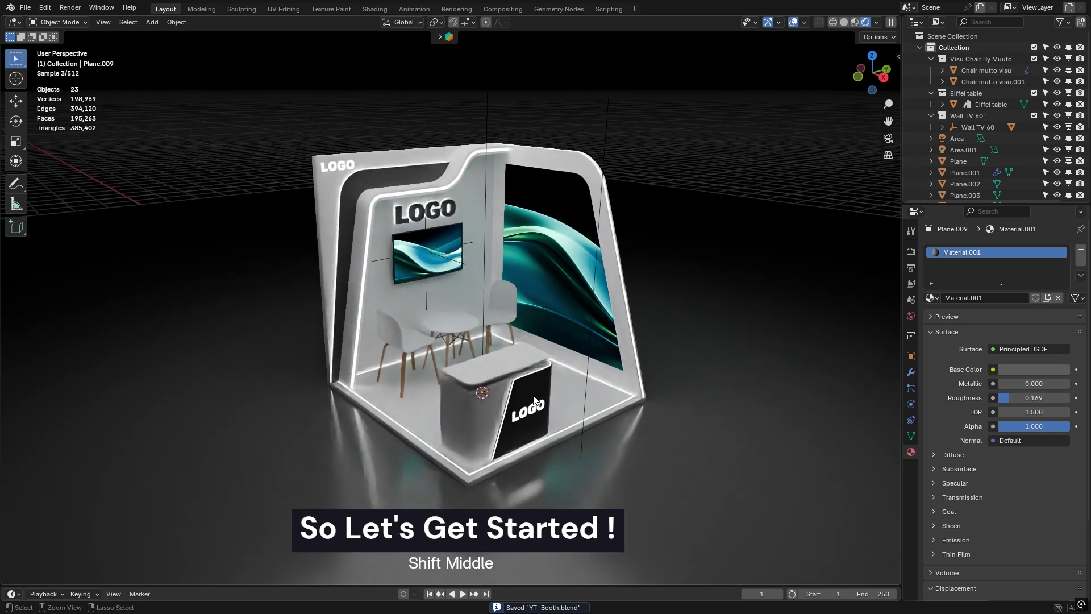
Step: Save the finished booth, clear the scene and add a single flat plane at the origin
key(ctrl+s)
middle_click(468, 279)
key(shift+a)
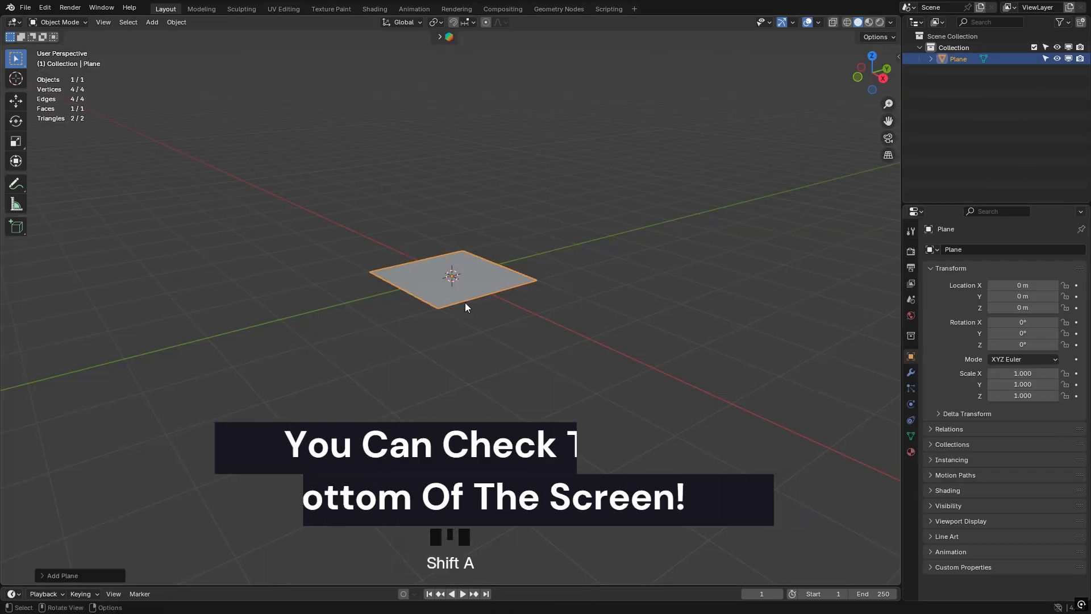
Step: Adjust the view and bring up the viewport sidebar to zero the 3D cursor
drag(484, 320, 454, 348)
key(n)
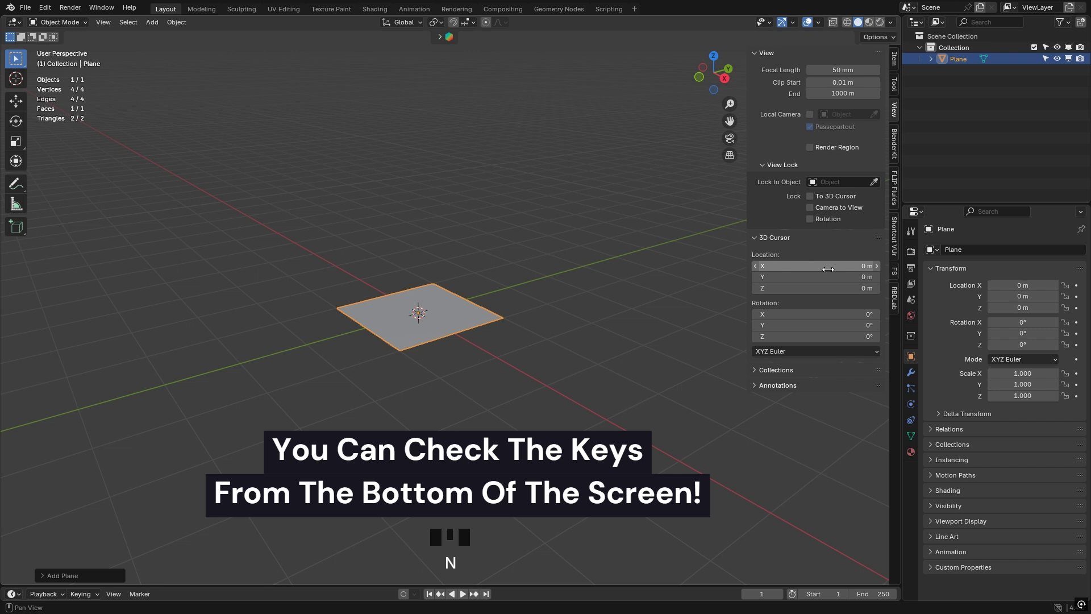
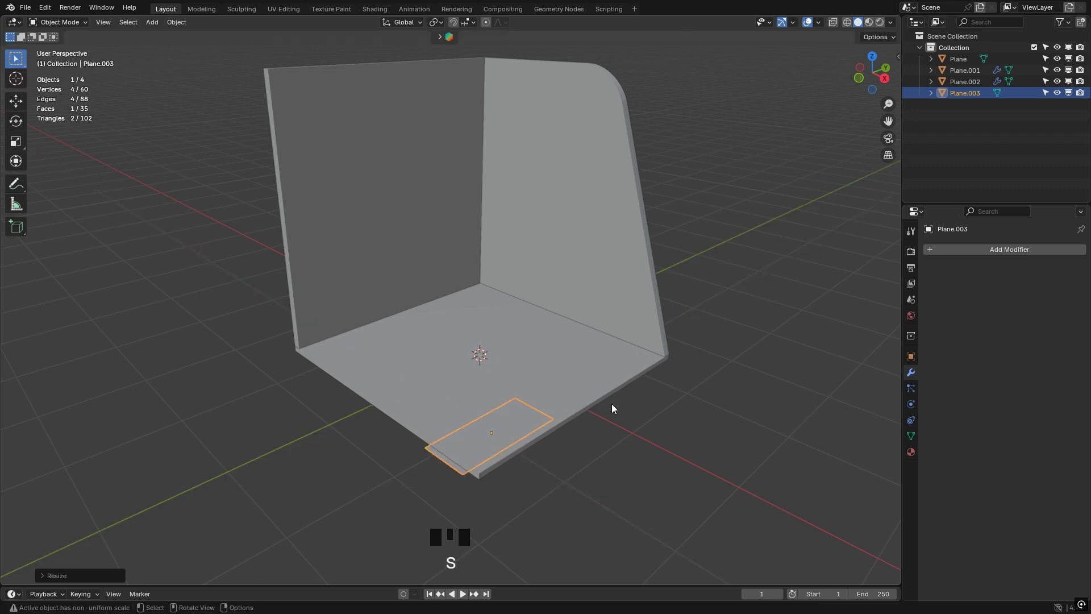
Step: Extrude the small floor plane upward into a counter block about 0.49 × 1.2 × 1.07 m
key(g)
key(Tab)
key(e)
key(Tab)
drag(590, 407, 709, 397)
key(n)
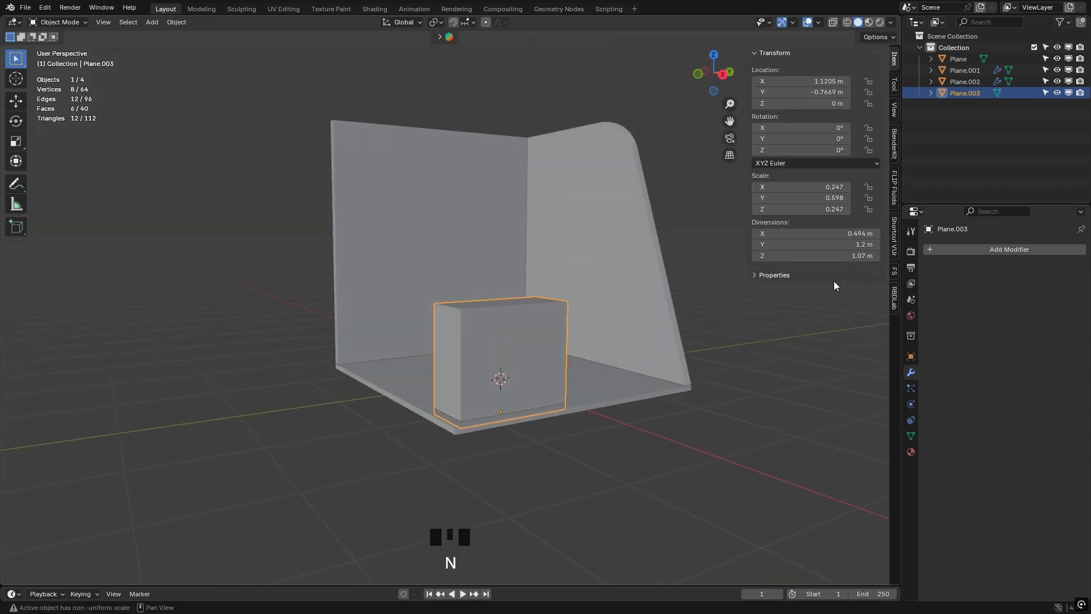
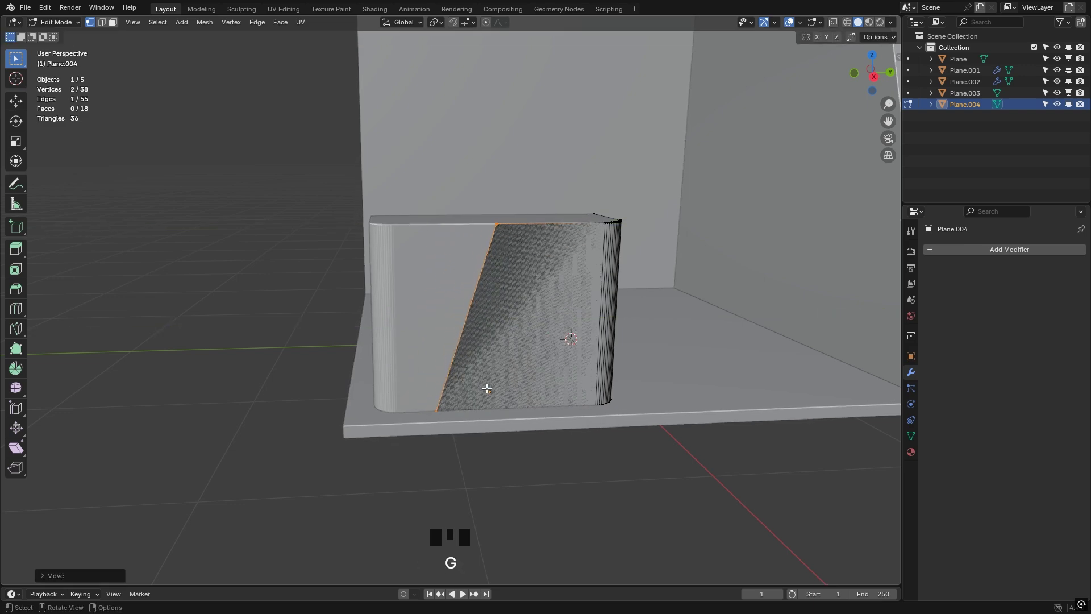
Step: Give the slanted front panel thickness by extruding its faces outward
key(Tab)
drag(566, 344, 589, 373)
key(Tab)
key(a)
scroll(down, 3)
middle_click(587, 373)
scroll(down, 3)
drag(585, 385, 609, 412)
key(alt+e)
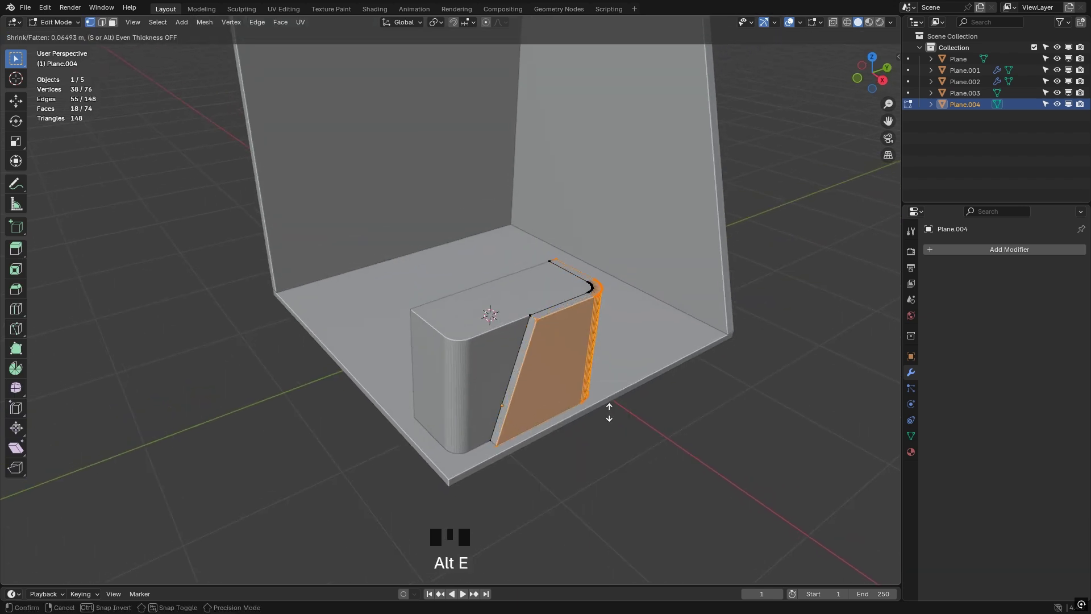
key(Tab)
click(599, 456)
Step: Add an edge loop around the counter block and slide it down near the base
drag(522, 412, 520, 387)
scroll(up, 3)
drag(523, 384, 543, 386)
click(543, 386)
scroll(up, 3)
key(g)
scroll(up, 3)
drag(519, 426, 420, 445)
click(421, 445)
key(Tab)
key(ctrl+r)
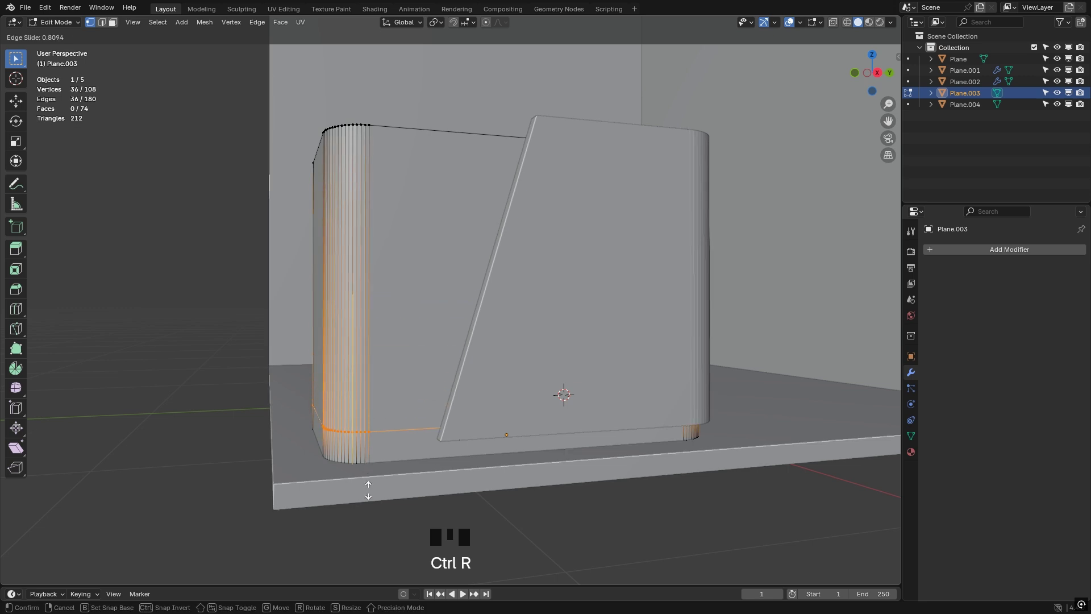
scroll(up, 3)
drag(396, 478, 500, 399)
Step: Recess the narrow ring of faces along the counter's base inward as a toe-kick band
scroll(down, 3)
key(3)
click(427, 405)
double_click(427, 404)
key(alt+e)
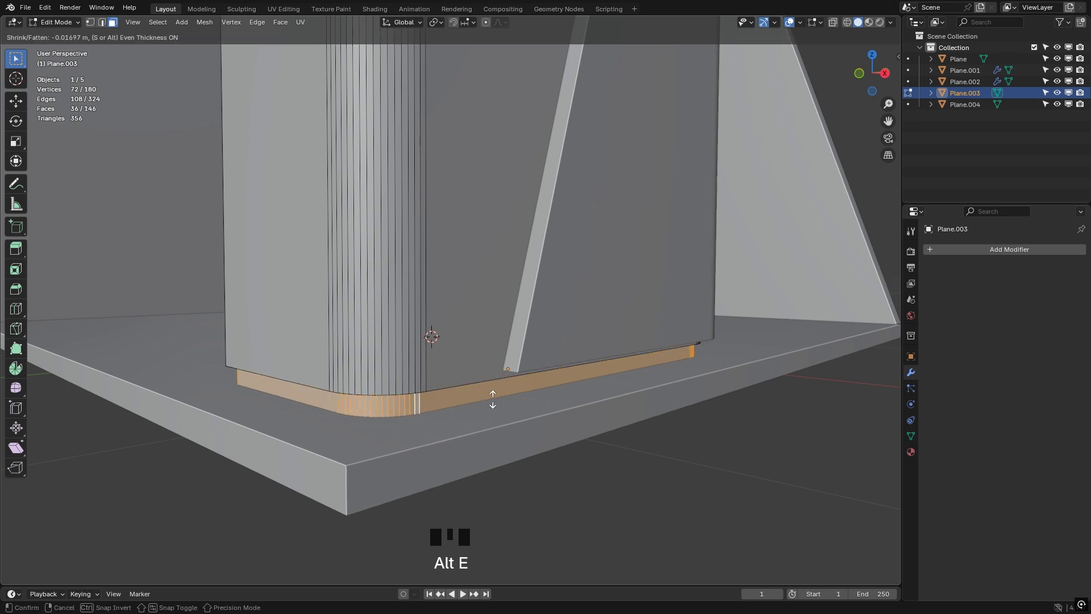
key(Tab)
scroll(down, 3)
click(532, 446)
click(423, 379)
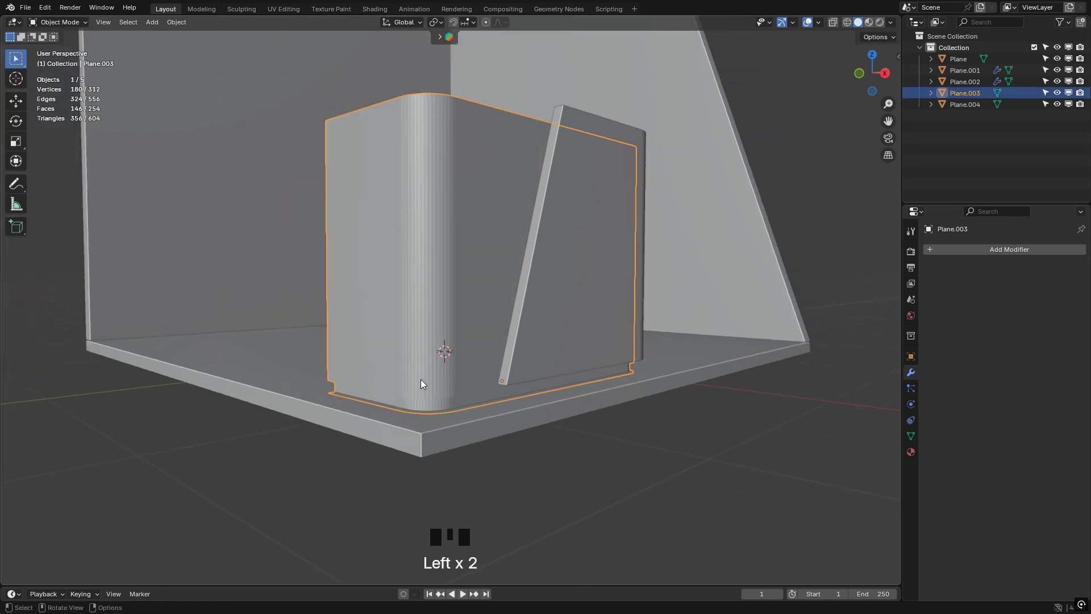
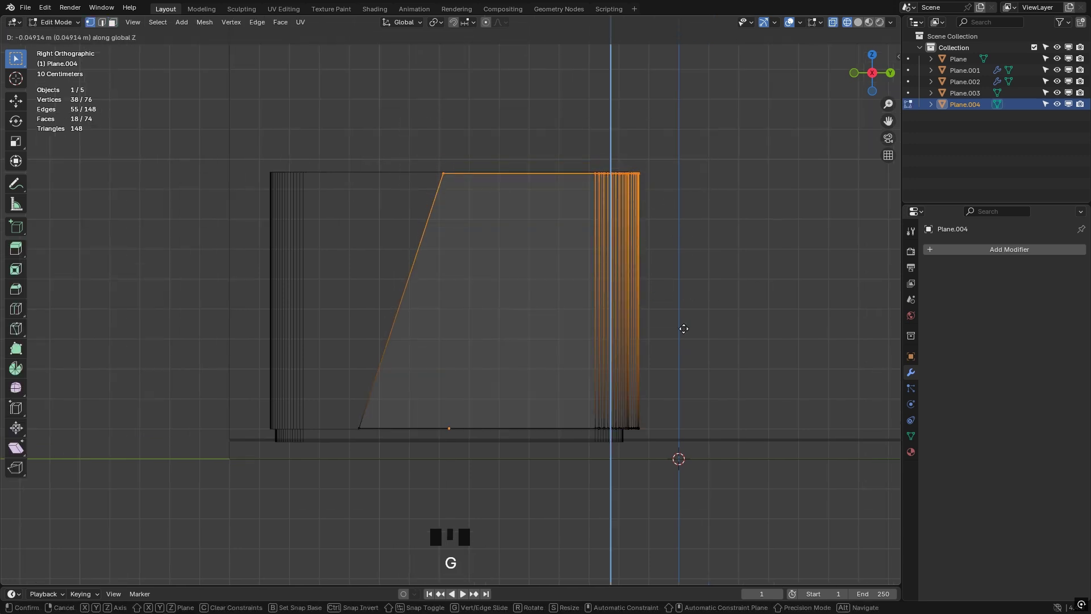
Step: Move the panel's top geometry down along Z to match the counter height and save the file
key(Tab)
key(z)
scroll(down, 3)
click(581, 461)
drag(556, 343, 592, 378)
scroll(down, 3)
drag(586, 332, 481, 393)
key(ctrl+s)
click(495, 316)
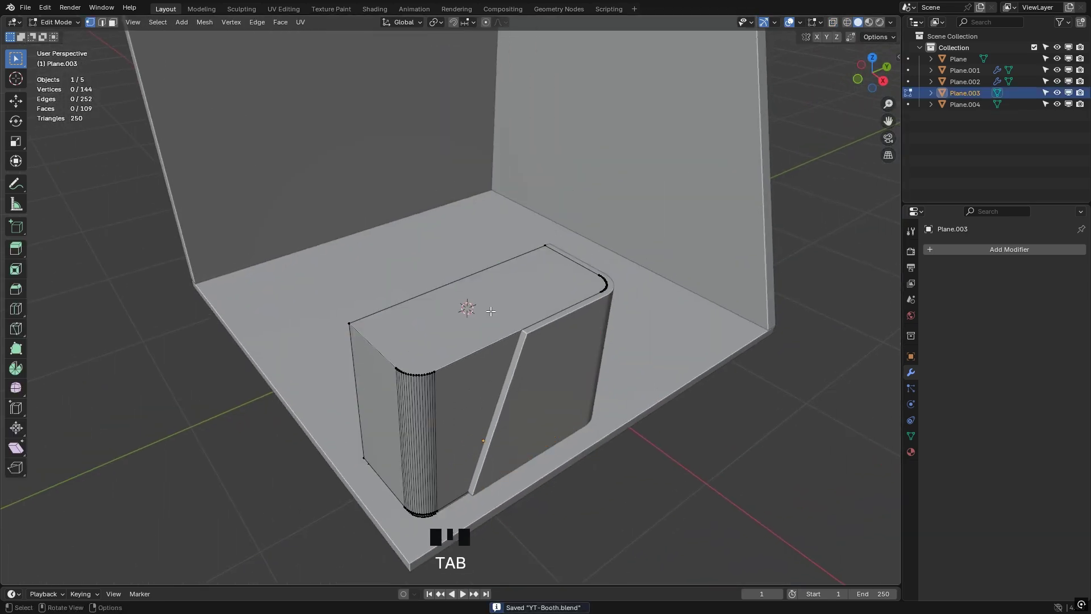
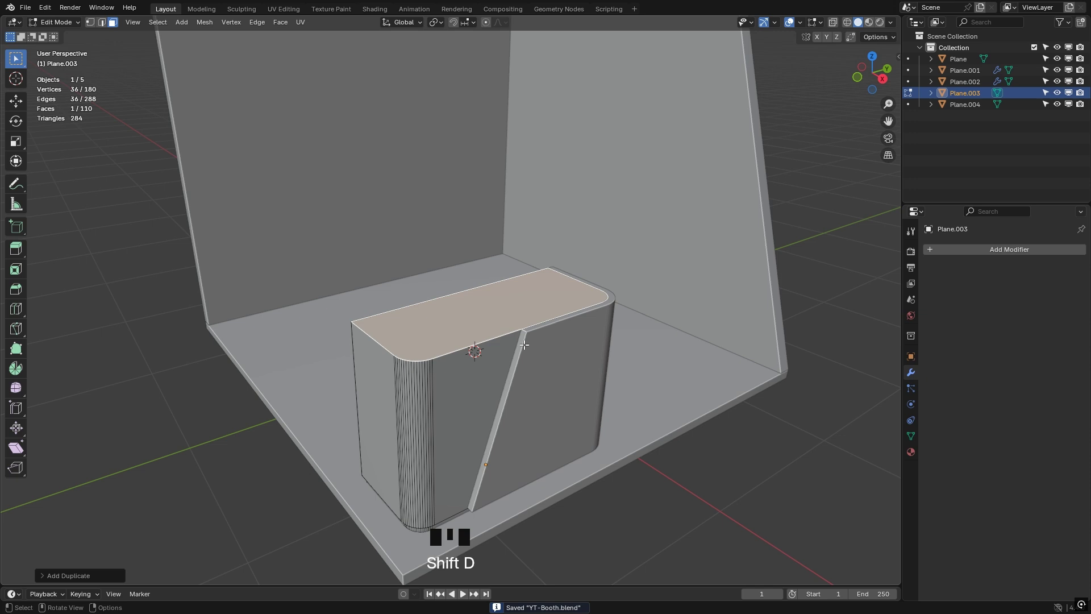
Step: Separate the duplicated top face, extrude it into a thin slab and raise it above the counter
key(p)
key(Tab)
click(645, 507)
double_click(505, 325)
key(Tab)
key(a)
key(e)
key(Tab)
key(g)
drag(459, 343, 449, 323)
key(/)
drag(427, 331, 308, 283)
right_click(309, 283)
Step: Add a small plane in top view, scale it into a rectangle and position it under the slab
key(shift+a)
drag(344, 302, 610, 370)
key(s)
key(KP_7)
key(z)
drag(477, 412, 503, 420)
key(s)
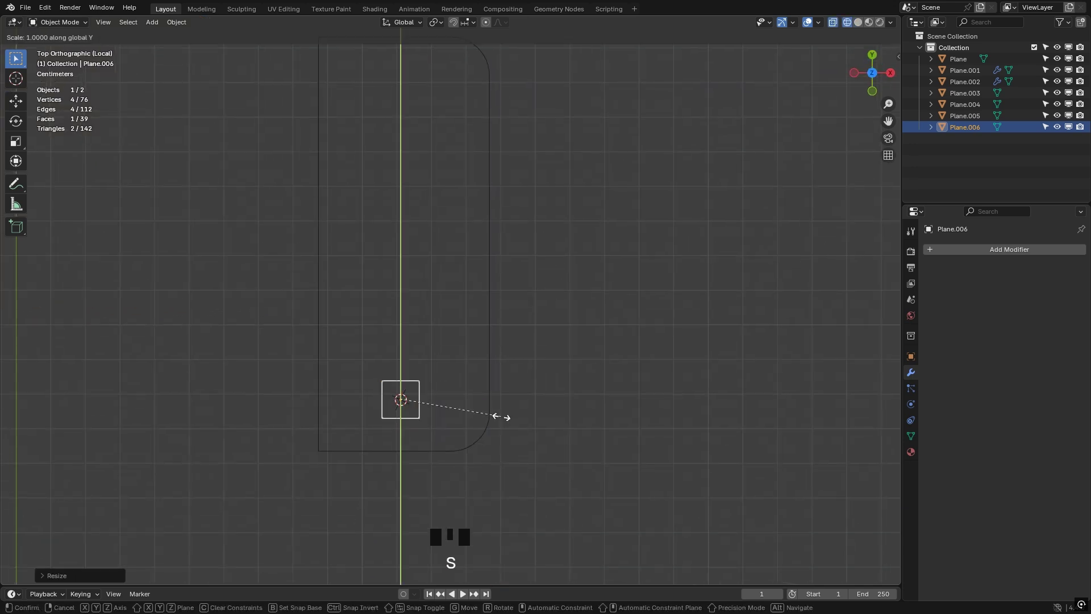
key(s)
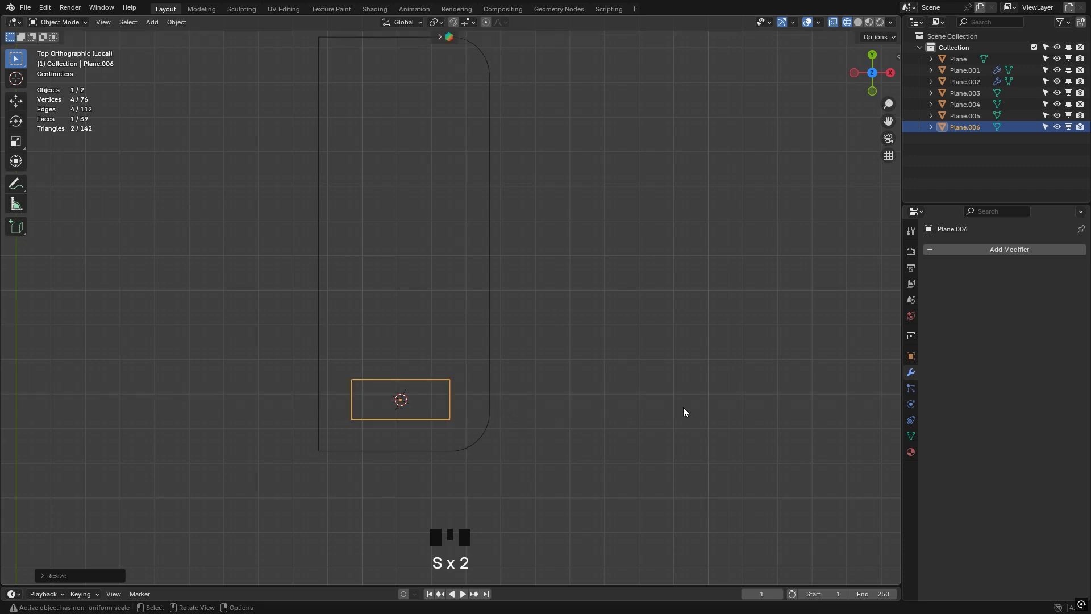
key(s)
key(g)
key(g)
drag(480, 433, 518, 420)
key(z)
drag(535, 420, 502, 422)
Step: Extrude the rectangle into a support block reaching from the counter up to the slab
key(Tab)
key(e)
key(Tab)
key(KP_3)
key(s)
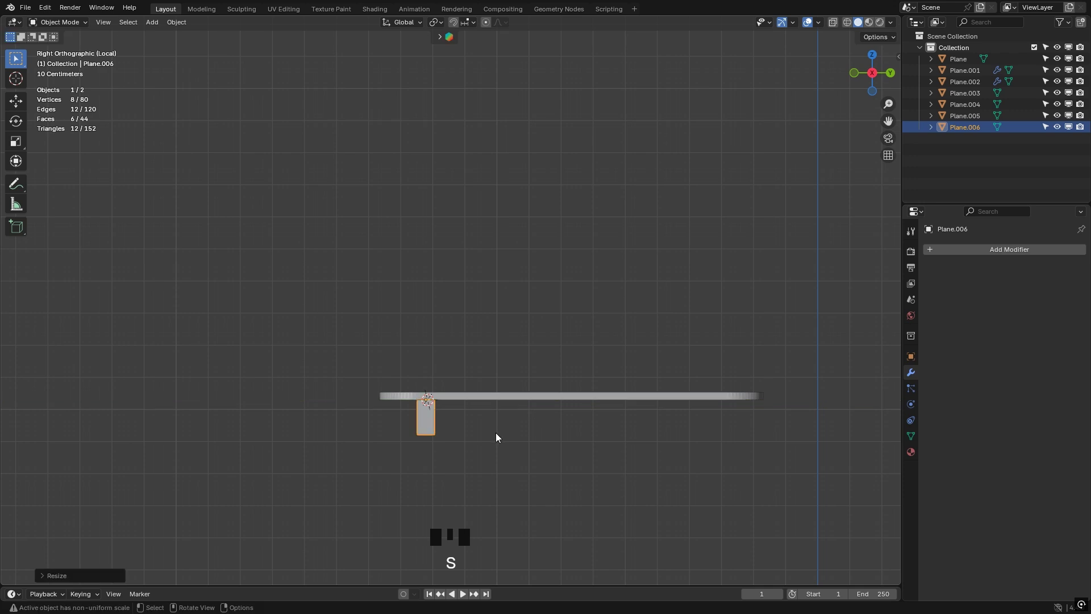
drag(504, 435, 529, 443)
key(/)
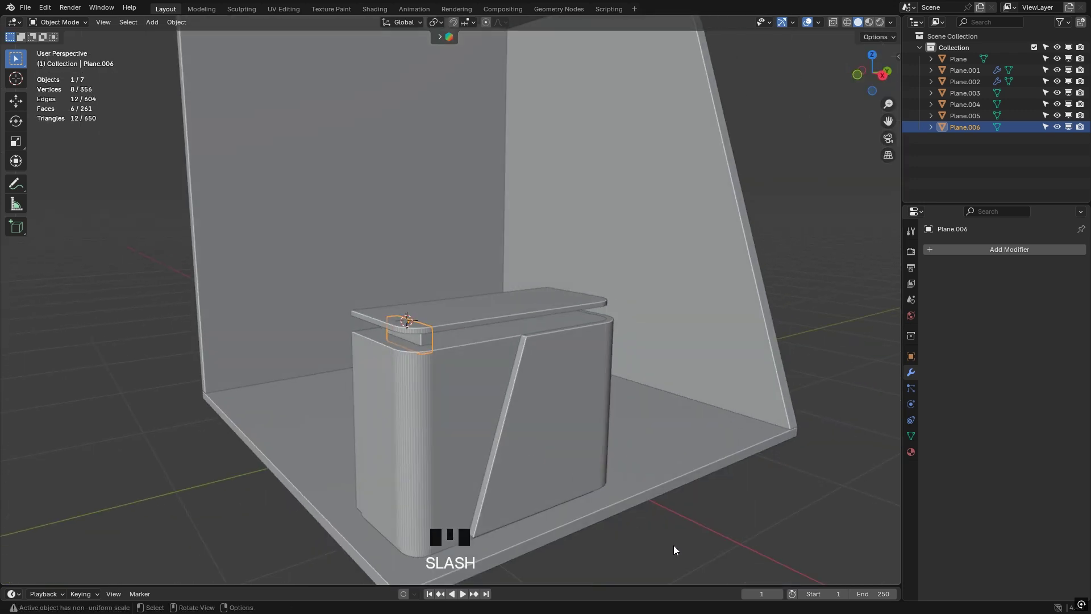
scroll(up, 3)
key(s)
scroll(down, 3)
drag(437, 370, 479, 371)
Step: Mirror the support block across both axes with a modifier and save the booth file
middle_click(540, 389)
drag(967, 254, 1070, 327)
click(1033, 288)
click(1004, 290)
drag(440, 366, 134, 263)
click(135, 262)
drag(452, 278, 932, 268)
click(932, 268)
click(774, 305)
scroll(down, 3)
drag(515, 387, 507, 426)
key(ctrl+s)
click(581, 508)
scroll(up, 3)
drag(488, 400, 502, 350)
click(502, 350)
right_click(507, 350)
key(shift+a)
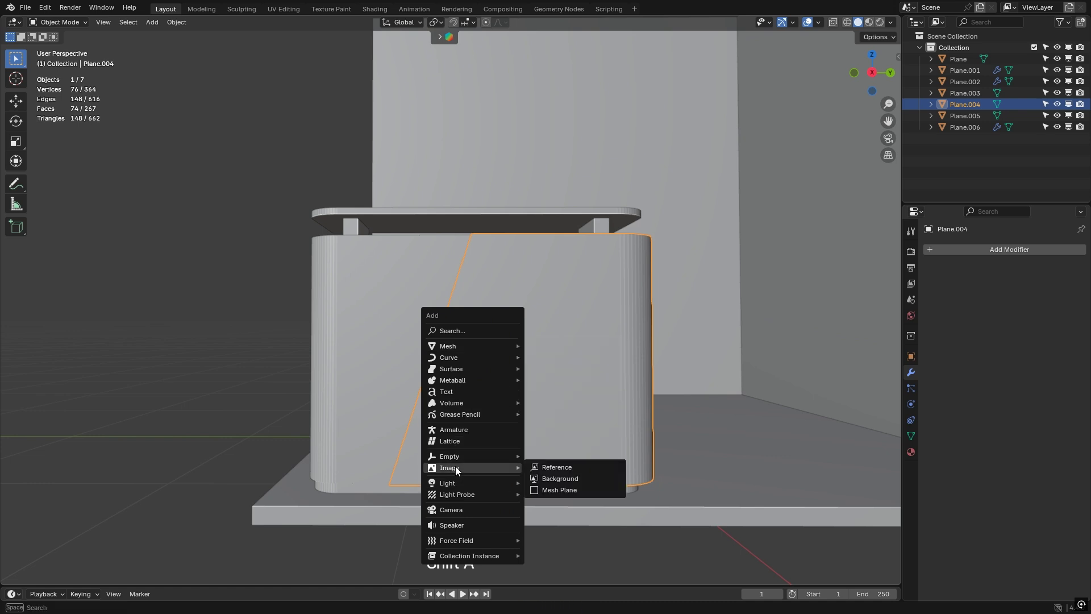
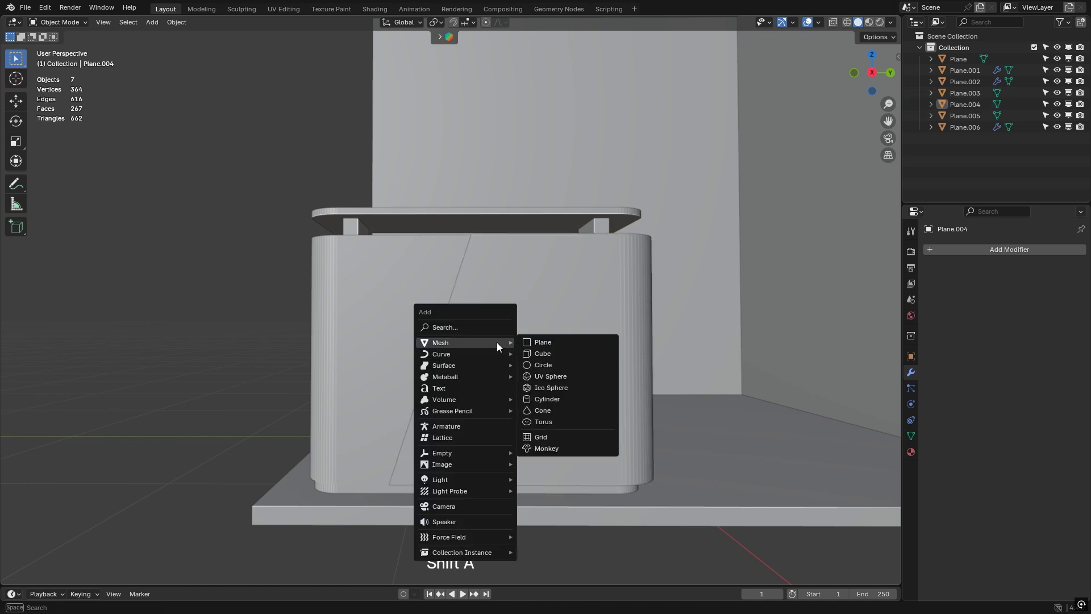
Step: Create a text object rotated upright in Right view and set its content to the word LOGO
middle_click(489, 390)
scroll(down, 3)
key(r)
key(r)
key(KP_3)
scroll(up, 3)
middle_click(580, 372)
key(Tab)
key(ctrl+a)
key(shift+l)
text(l)
key(Tab)
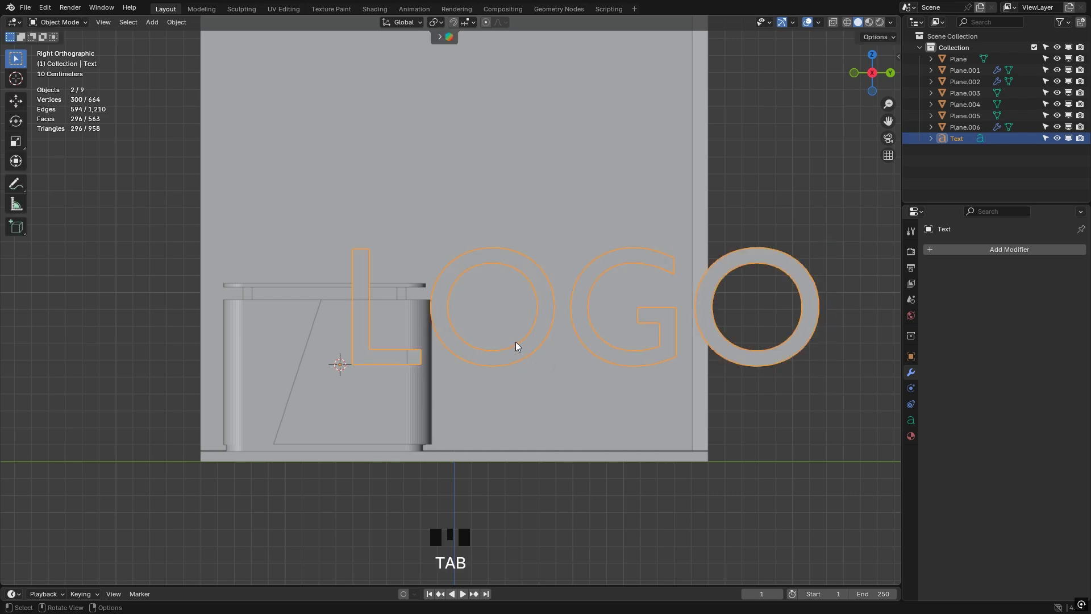
Step: Shrink the LOGO lettering and slide it into place across the reception counter front
scroll(down, 3)
key(s)
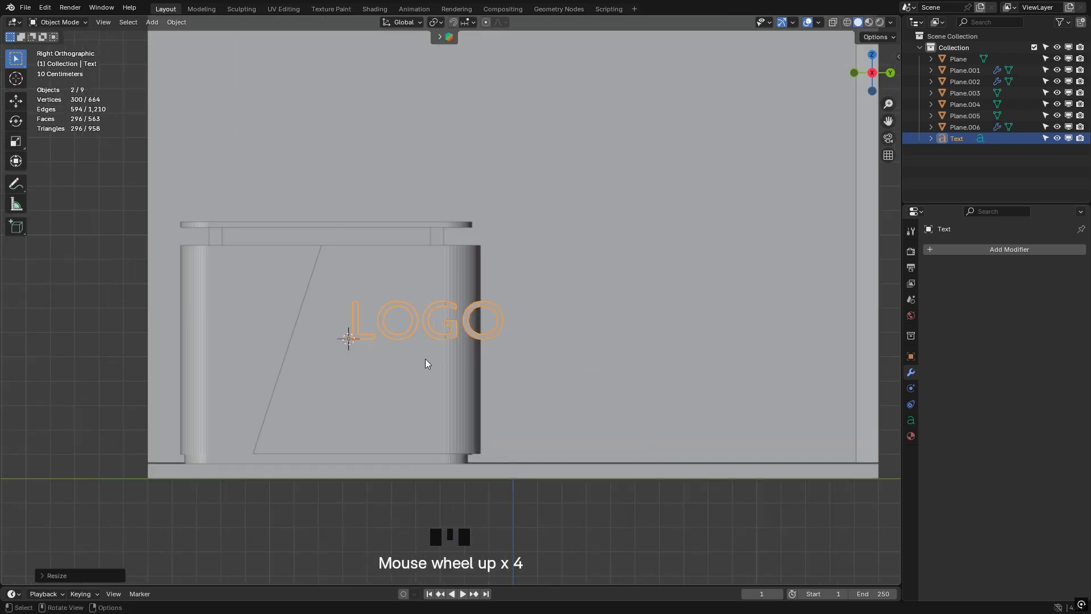
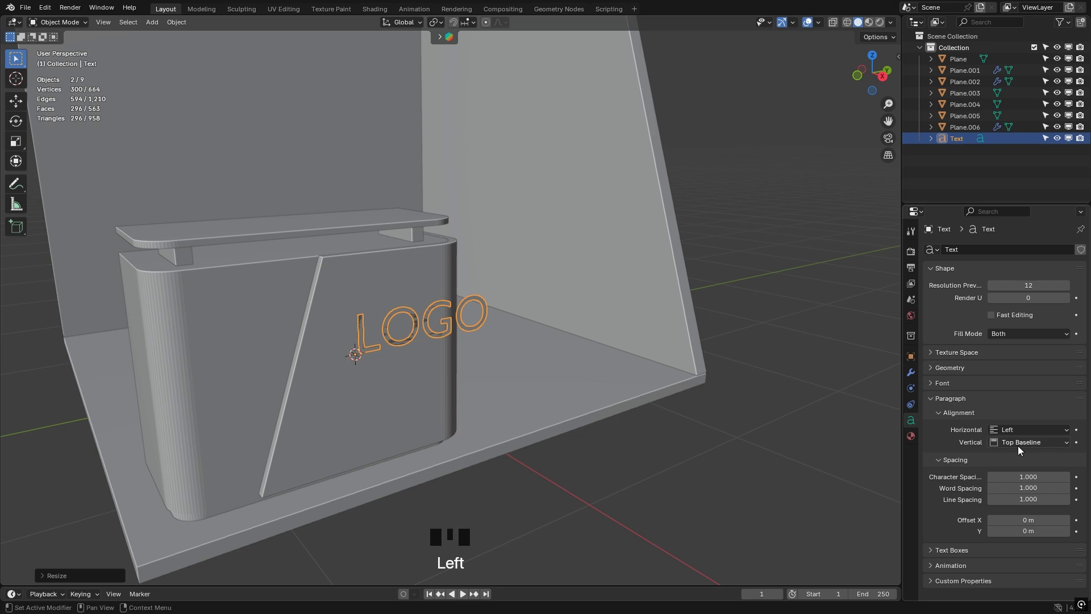
scroll(down, 3)
drag(933, 366, 936, 369)
drag(935, 369, 893, 232)
scroll(up, 3)
drag(423, 334, 386, 322)
key(KP_3)
key(g)
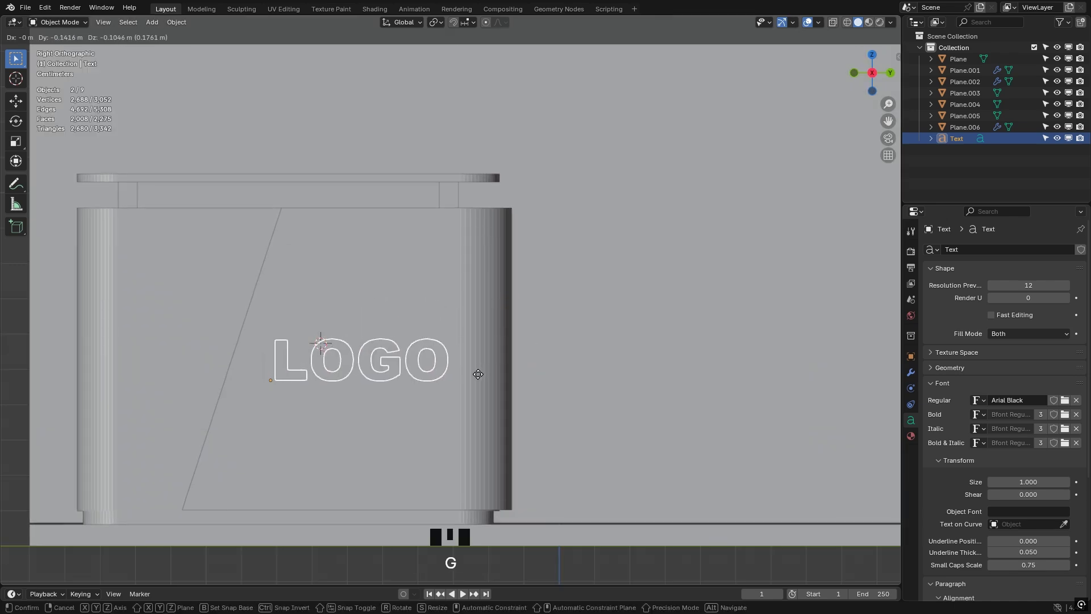
scroll(down, 3)
drag(399, 369, 360, 388)
scroll(up, 3)
click(670, 469)
Step: Duplicate the LOGO text, enlarge the copy and move it along X toward the back wall
scroll(down, 3)
drag(445, 398, 431, 388)
scroll(down, 3)
scroll(up, 3)
drag(452, 395, 496, 420)
click(496, 420)
key(KP_3)
key(shift+d)
key(s)
scroll(down, 3)
drag(551, 239, 775, 304)
key(g)
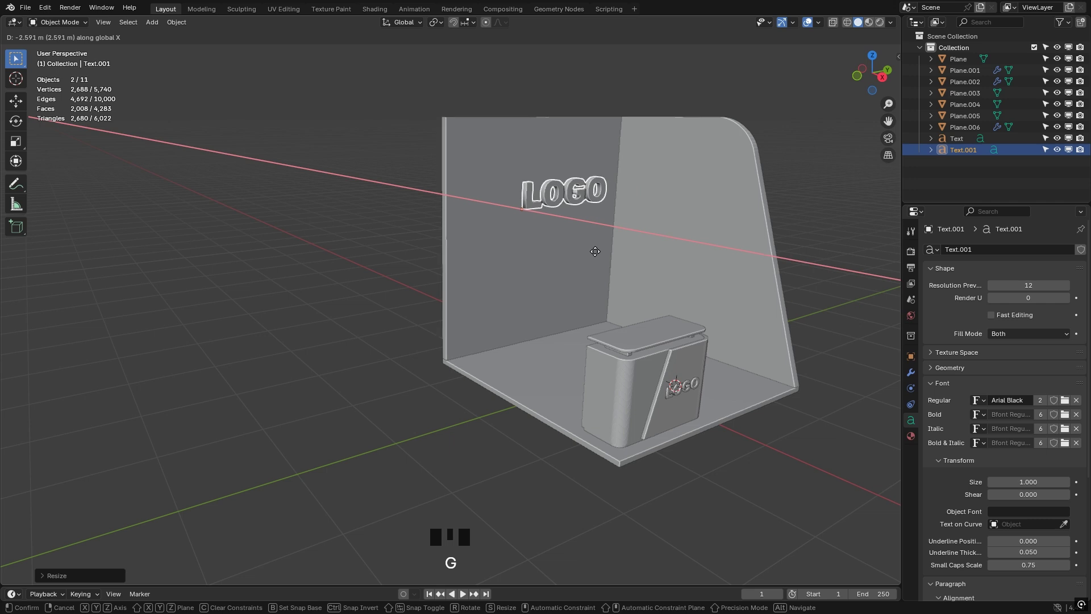
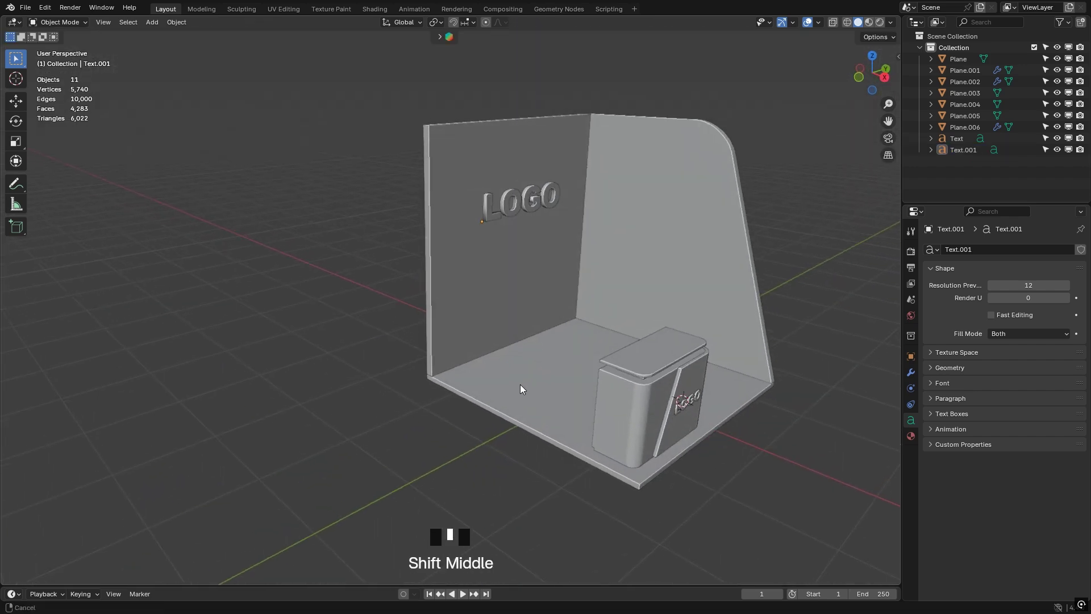
Step: Save the scene and orbit the view around to face the booth's back wall
key(ctrl+s)
drag(488, 375, 407, 288)
click(407, 288)
scroll(up, 3)
drag(417, 232, 472, 294)
Step: Duplicate the back-wall panel as Plane.007, move it forward and enter mesh editing on it
key(shift+d)
key(g)
key(Tab)
key(Tab)
drag(1055, 272, 414, 277)
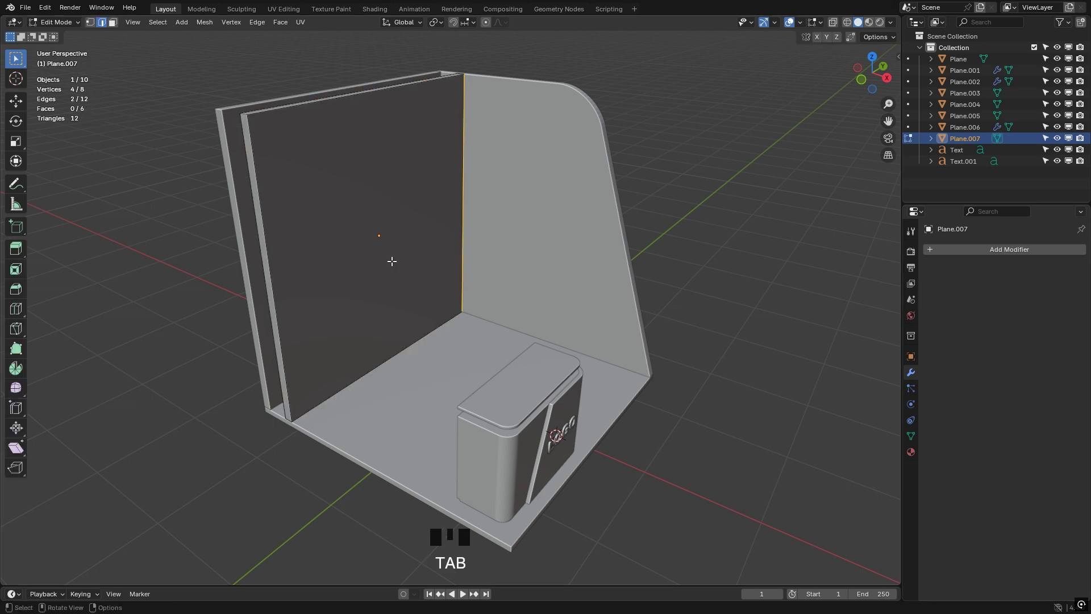
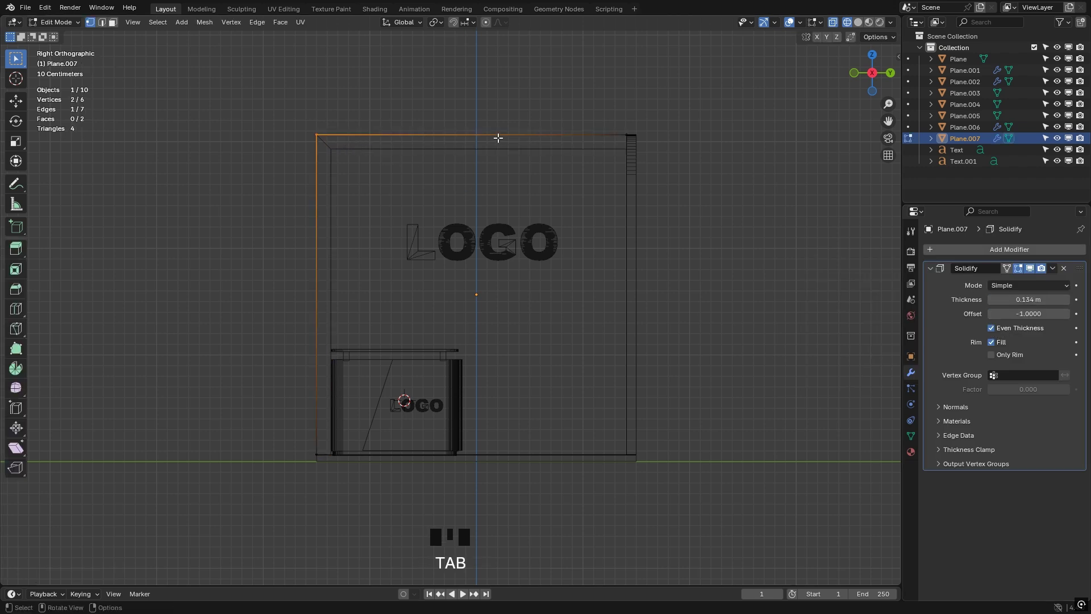
Step: Loop-cut the panel and move its top vertices to form a sloping, stepped-up top edge
key(ctrl+r)
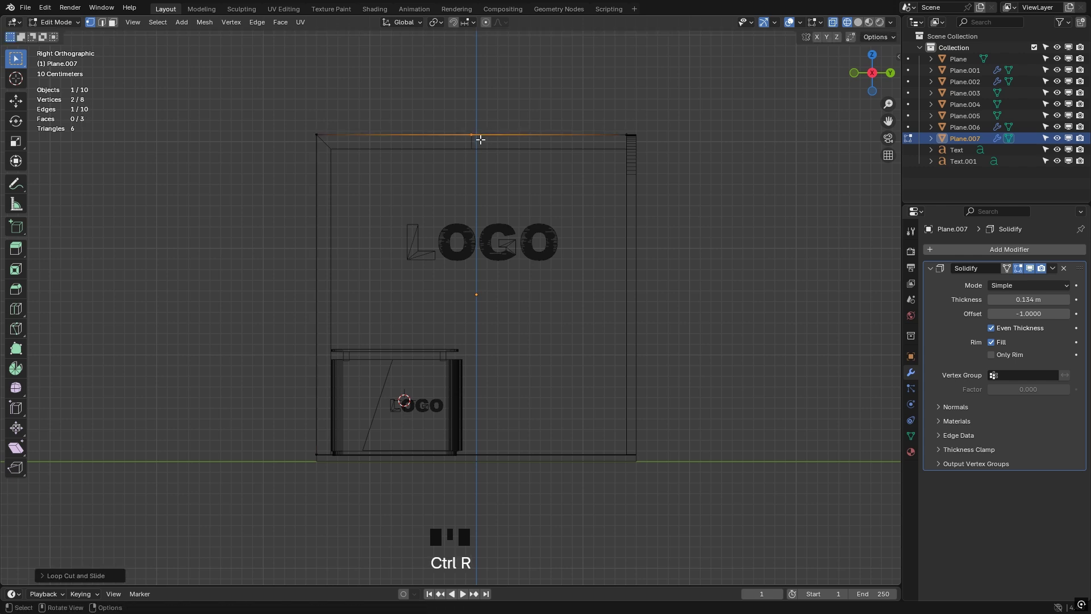
click(305, 124)
key(g)
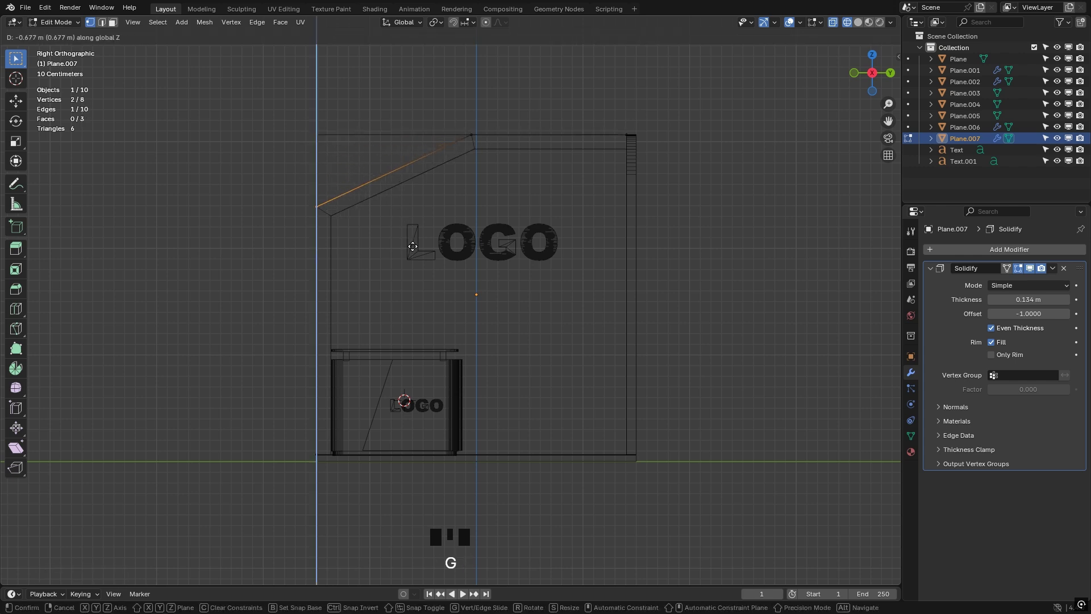
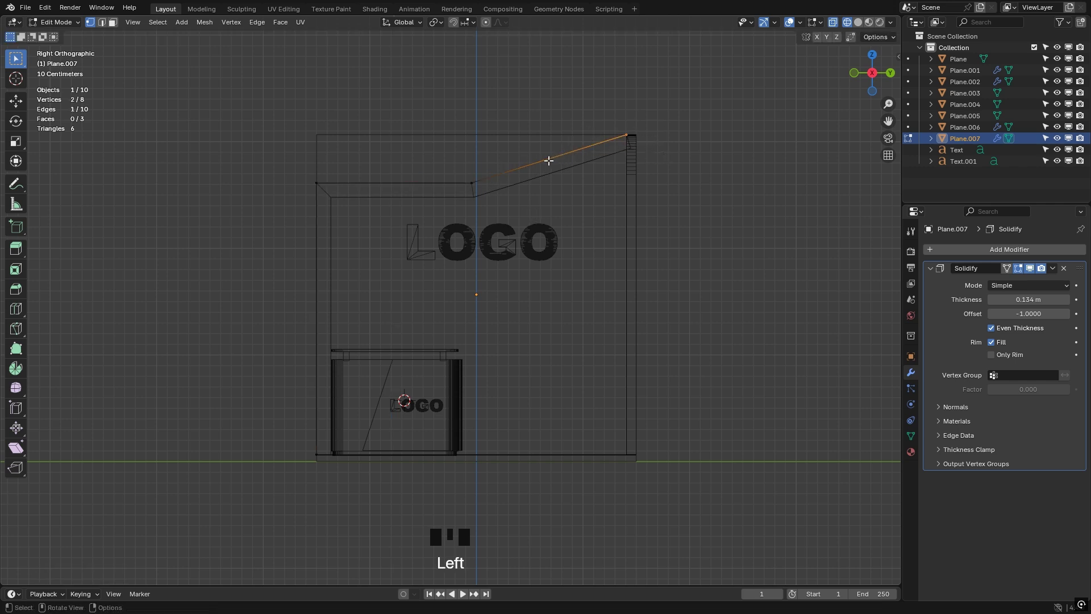
key(g)
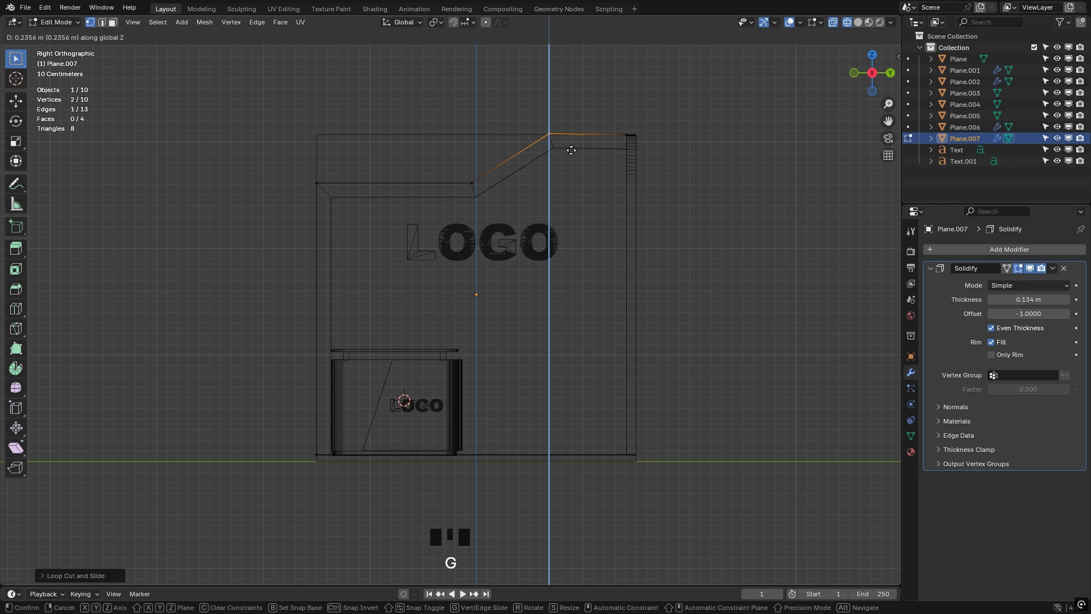
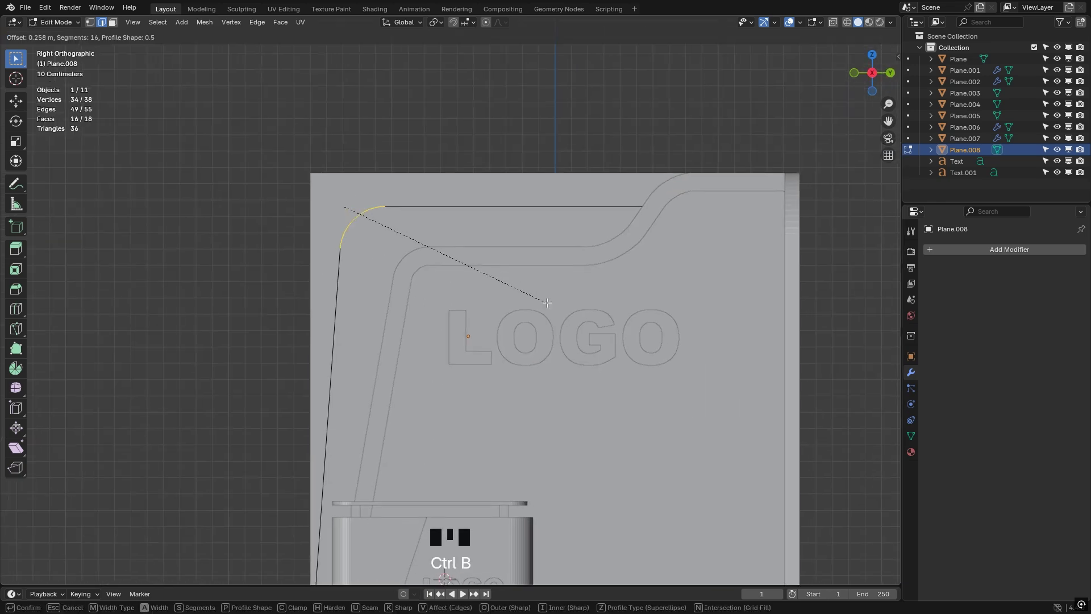
Step: Adjust the frame outline, then select all of it and extrude to thicken the strip outward
scroll(down, 3)
scroll(down, 3)
key(g)
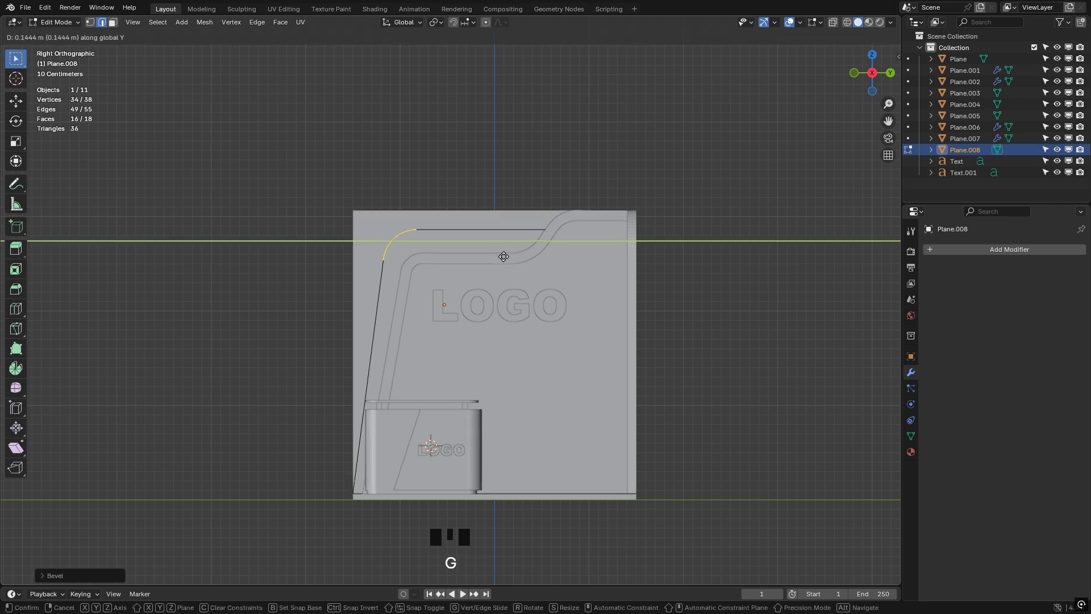
key(Tab)
drag(479, 277, 437, 289)
key(Tab)
key(a)
key(alt+e)
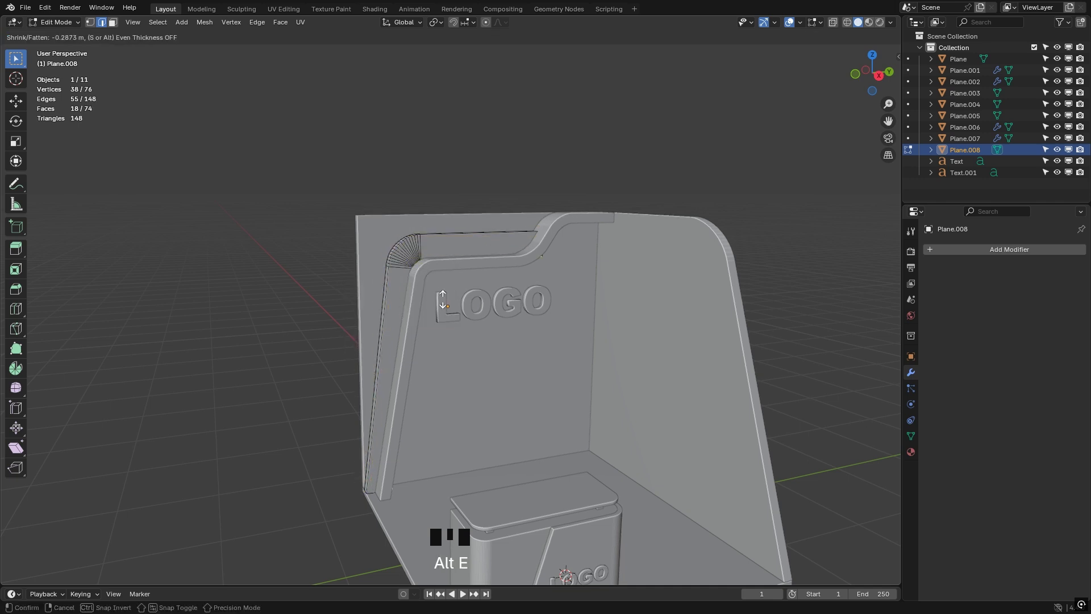
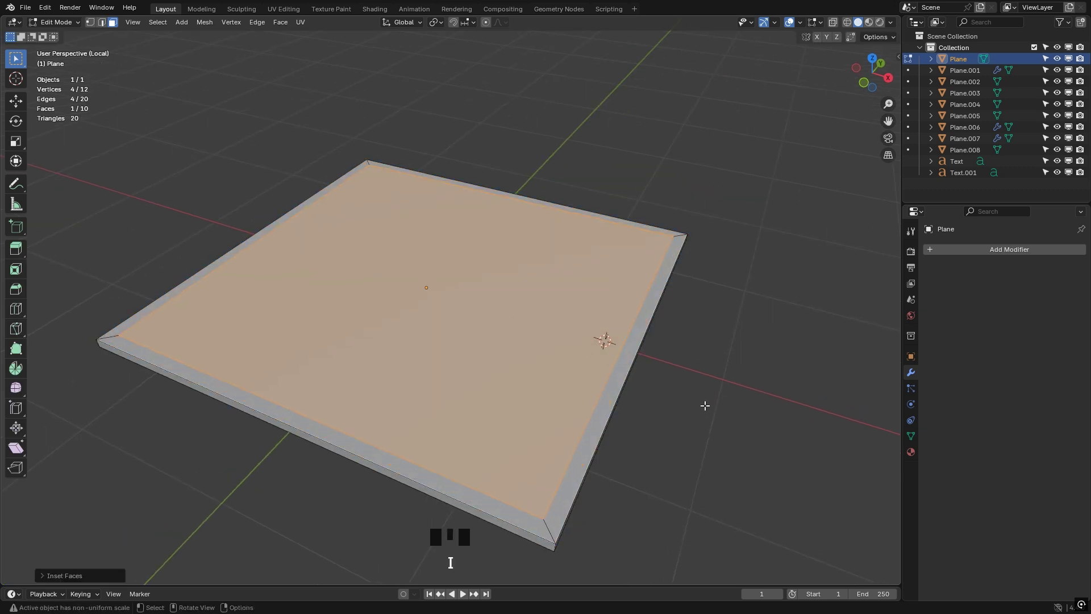
Step: Inset the booth floor's top face to leave a narrow border, extrude it, leave local view and save
key(i)
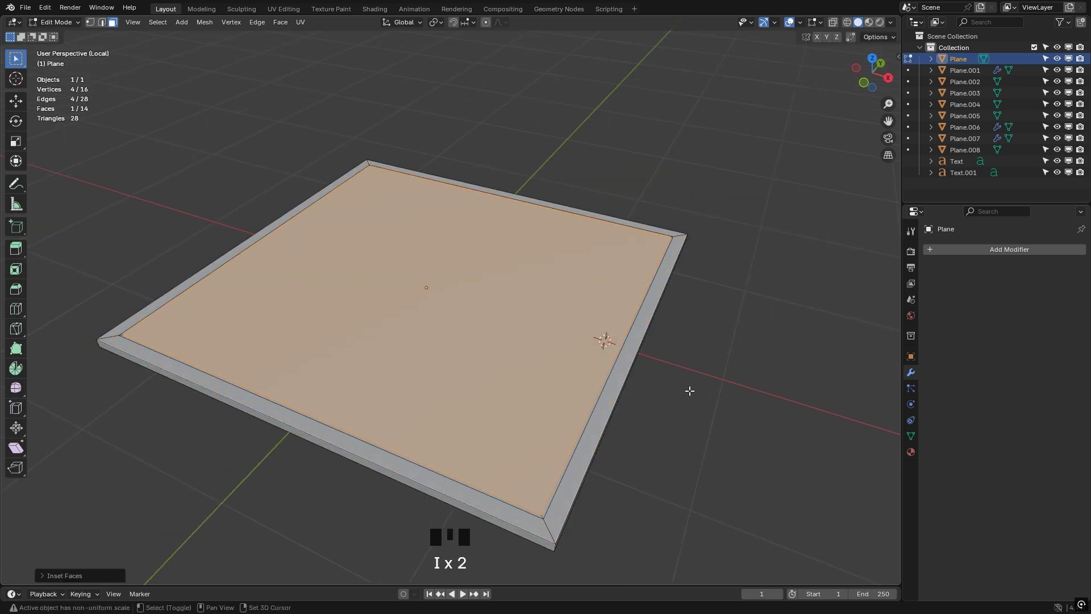
drag(569, 431, 528, 507)
scroll(up, 3)
drag(503, 473, 485, 440)
click(484, 441)
double_click(485, 440)
scroll(down, 3)
key(alt+e)
key(Tab)
drag(606, 452, 595, 451)
drag(522, 428, 493, 410)
key(/)
scroll(down, 3)
drag(529, 397, 488, 367)
key(ctrl+s)
Step: Search 'Chair' in the BlenderKit asset bar and drop the Visu chair onto the booth floor
drag(438, 351, 464, 378)
scroll(up, 3)
drag(480, 388, 440, 41)
drag(443, 40, 451, 41)
drag(407, 325, 387, 327)
drag(388, 327, 587, 156)
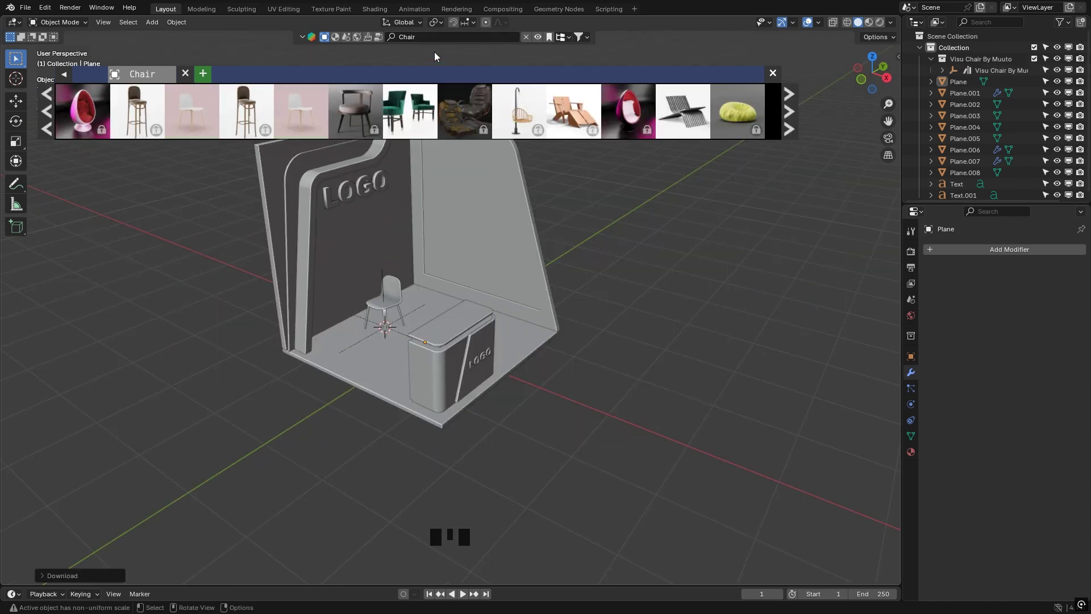
Step: Search 'Table' in BlenderKit and place the Eiffel round table inside the booth
drag(435, 41, 435, 42)
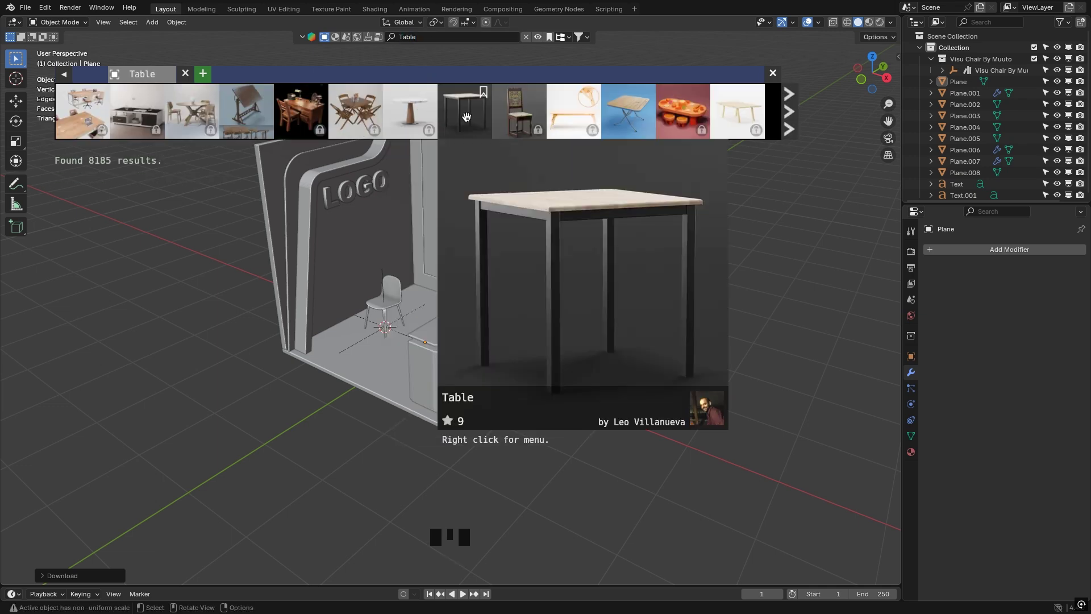
drag(520, 334, 304, 40)
click(303, 39)
scroll(up, 3)
drag(489, 316, 513, 257)
click(513, 257)
Step: Enlarge the chair to counter scale, rotate it and position it beside the table in Top view
key(KP_3)
scroll(down, 3)
drag(542, 297, 537, 352)
scroll(up, 3)
key(s)
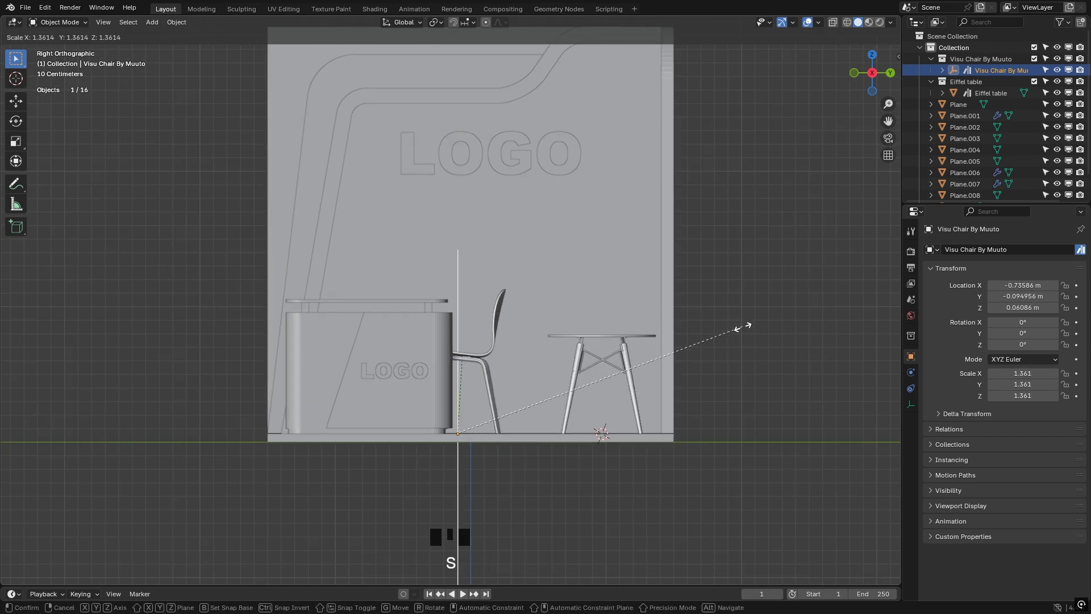
scroll(down, 3)
drag(508, 353, 504, 383)
scroll(up, 3)
drag(514, 383, 457, 432)
key(r)
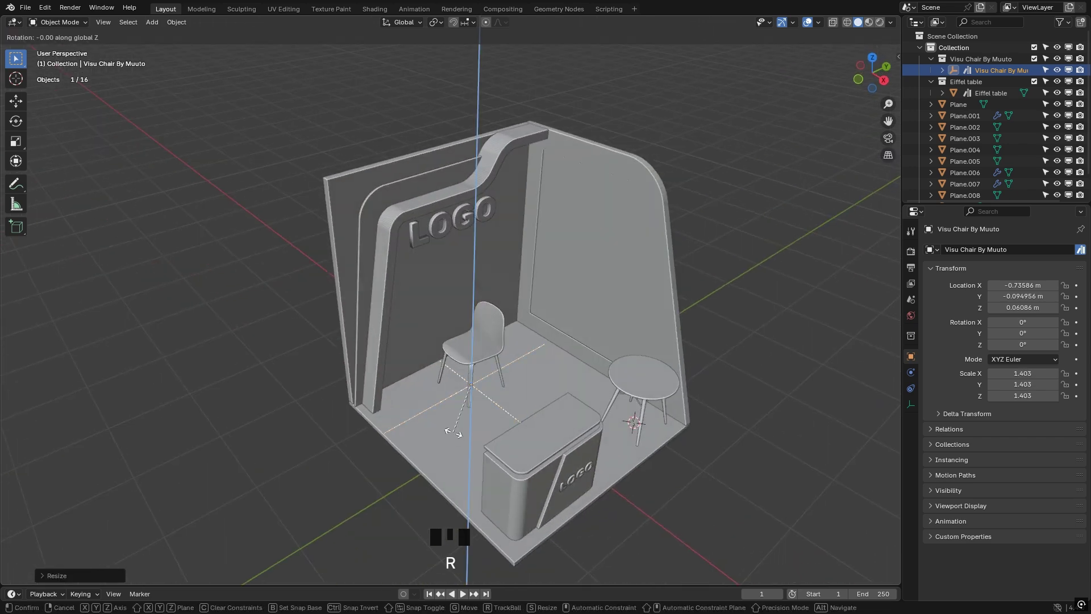
middle_click(524, 372)
key(KP_7)
key(g)
drag(481, 394, 540, 365)
scroll(up, 3)
drag(554, 340, 580, 361)
scroll(down, 3)
click(600, 393)
scroll(down, 3)
drag(574, 407, 440, 432)
Step: Make a linked duplicate of the chair, rotate it and start moving it to the table's opposite side
key(alt+d)
key(r)
key(KP_7)
key(g)
key(z)
click(616, 136)
Step: Finish placing the second chair opposite the first and select the table-and-chairs set in the outliner
key(z)
key(g)
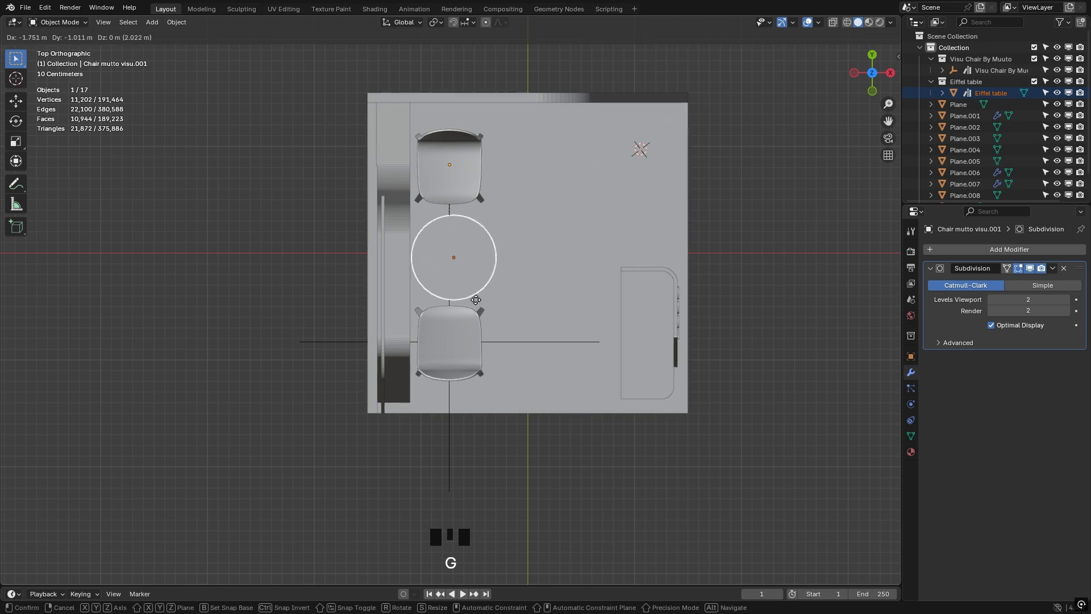
drag(480, 304, 486, 340)
scroll(up, 3)
key(z)
click(272, 250)
drag(538, 252, 577, 291)
click(104, 403)
click(149, 124)
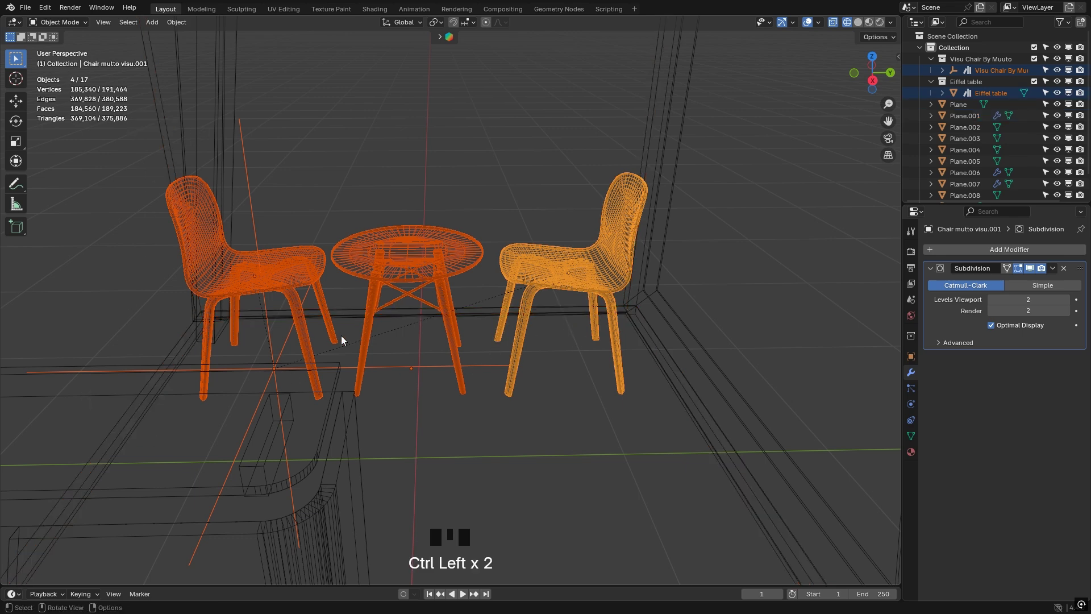
Step: Clear the parenting, delete the leftover duplicate object and move the furniture set together
key(alt+p)
drag(431, 401, 424, 386)
click(423, 365)
key(x)
click(287, 282)
click(411, 275)
click(543, 274)
key(g)
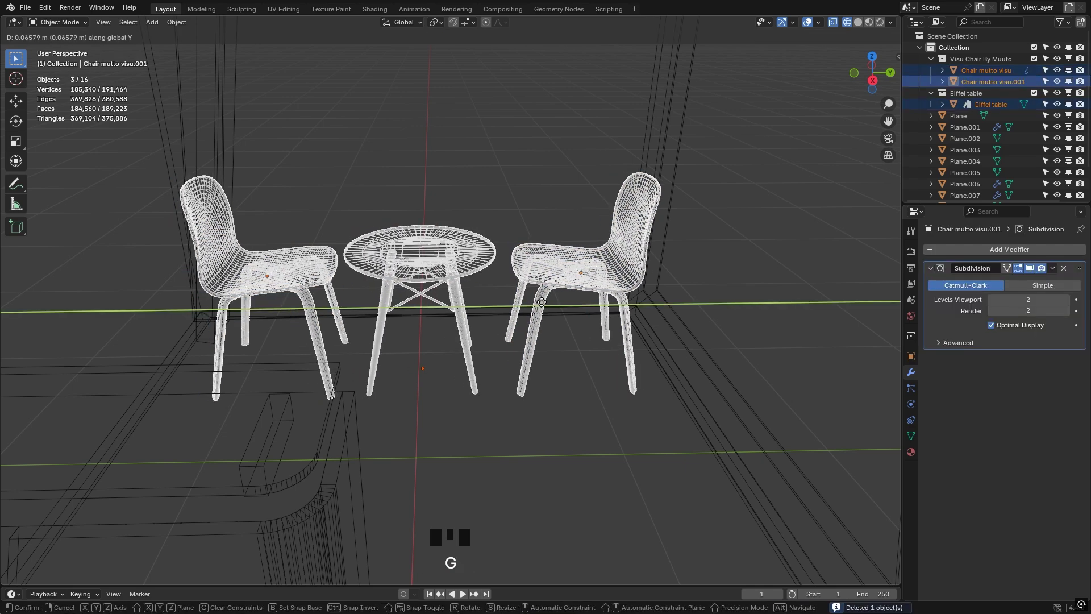
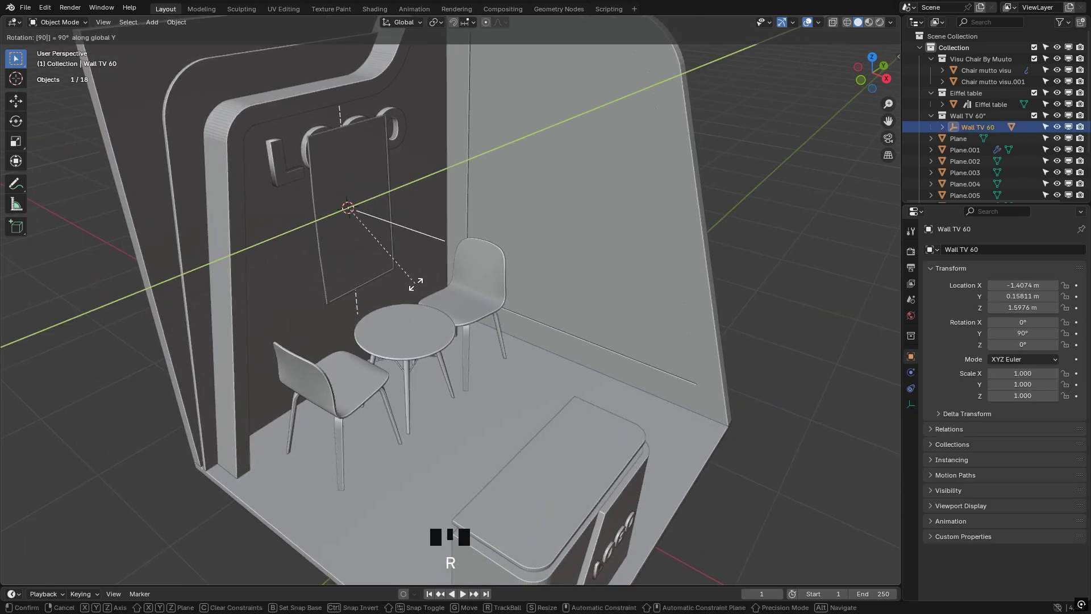
Step: Turn the Wall TV 60 flat against the back wall and move it into place beneath the LOGO
key(r)
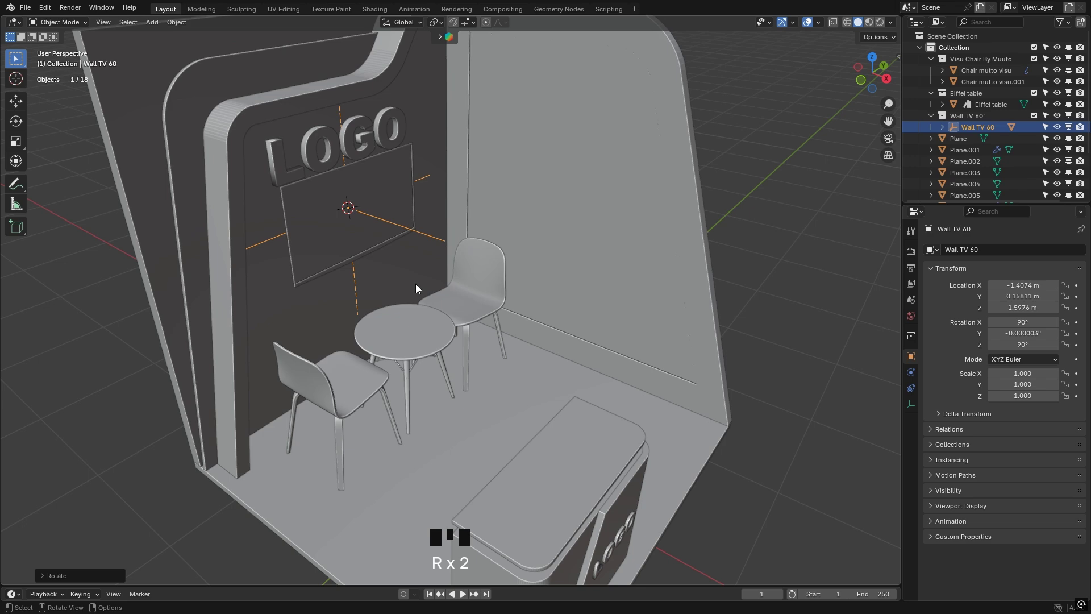
key(KP_3)
drag(433, 255, 475, 301)
key(g)
key(g)
drag(438, 196, 449, 198)
key(s)
key(g)
key(ctrl+z)
key(g)
key(g)
key(g)
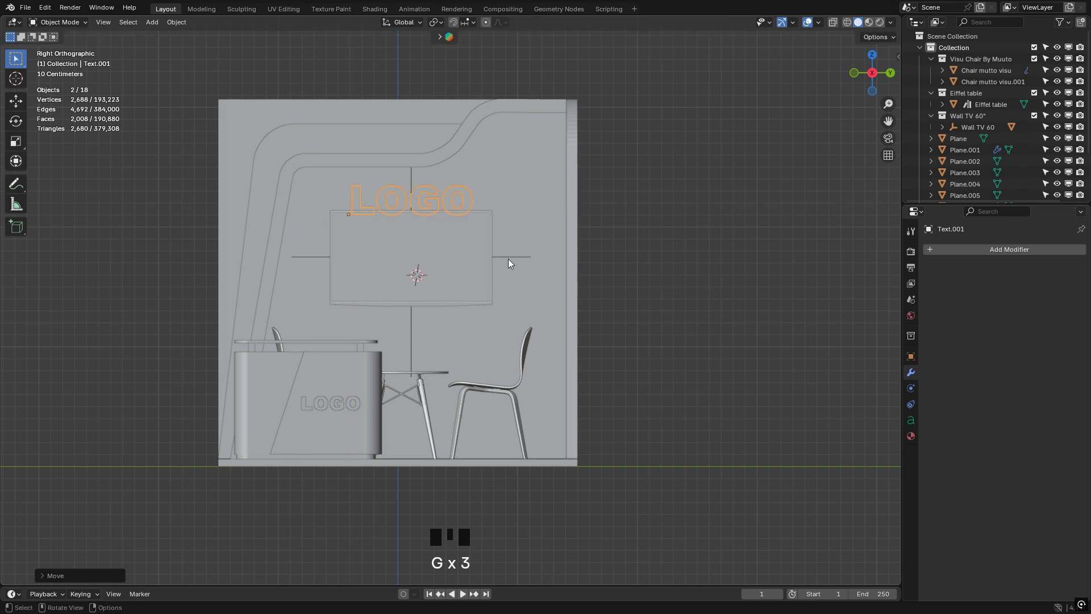
Step: Enlarge the Wall TV 60 and fine-tune its position on the back wall
click(511, 256)
key(s)
key(g)
key(s)
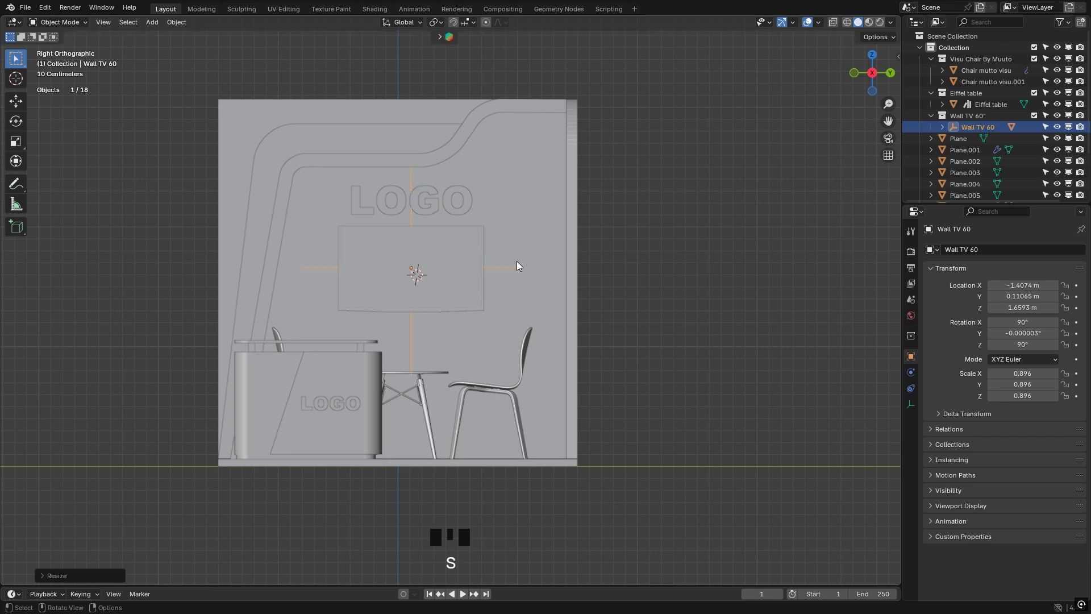
key(g)
key(g)
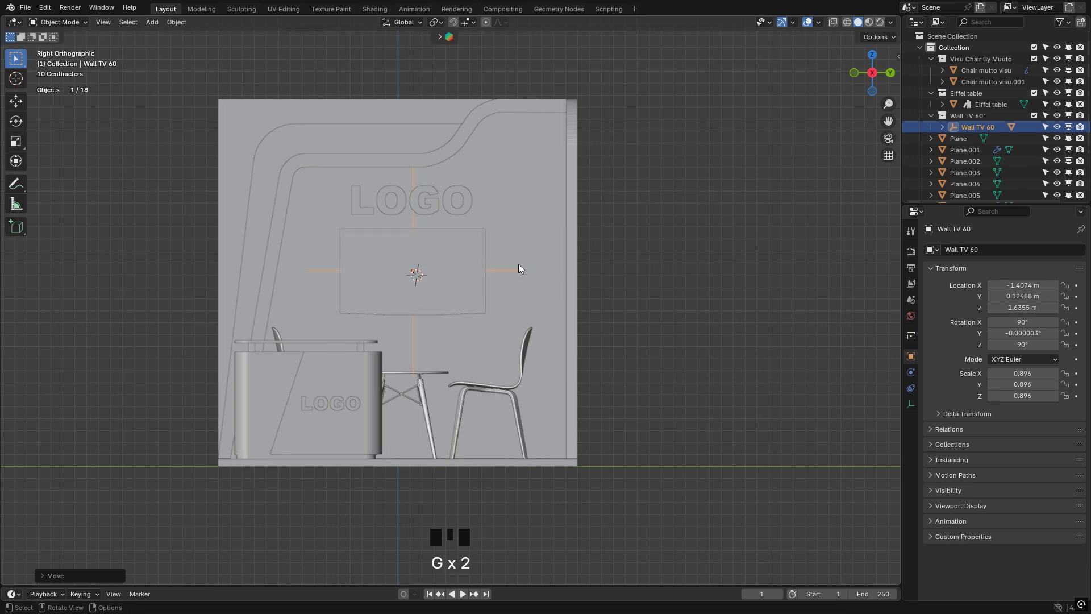
scroll(down, 3)
drag(602, 280, 588, 280)
drag(506, 275, 587, 265)
Step: Add a Mesh Plane as the floor, spread it large under the booth, and save the file
key(ctrl+s)
key(shift+s)
key(shift+a)
key(s)
click(676, 234)
middle_click(514, 328)
key(ctrl+s)
Step: Add an Area light, raise and scale it to cover the booth from above, then duplicate it with Shift+D
key(z)
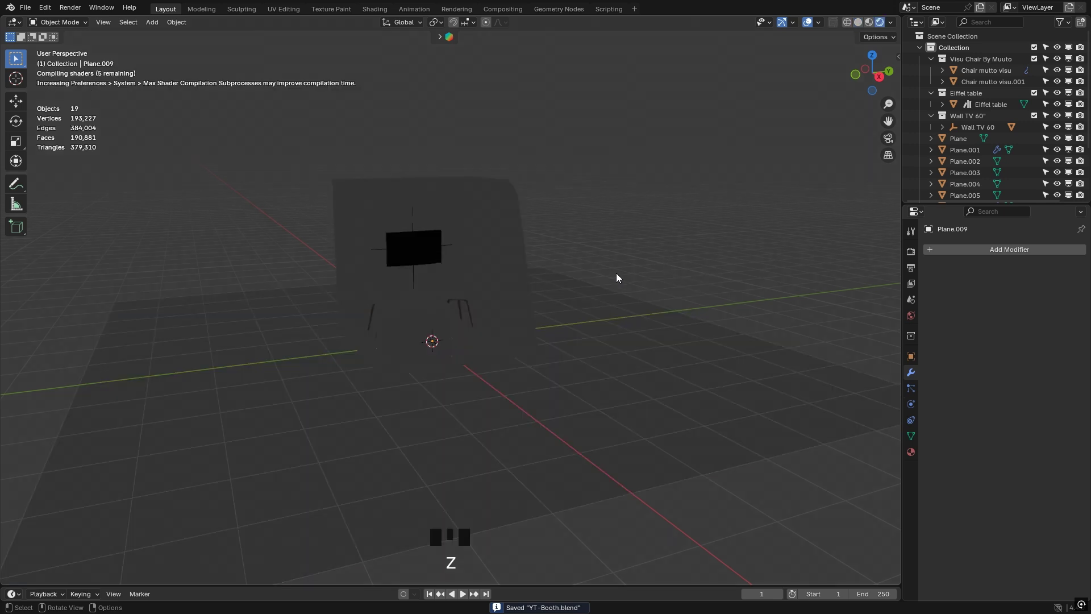
key(shift+a)
key(g)
key(s)
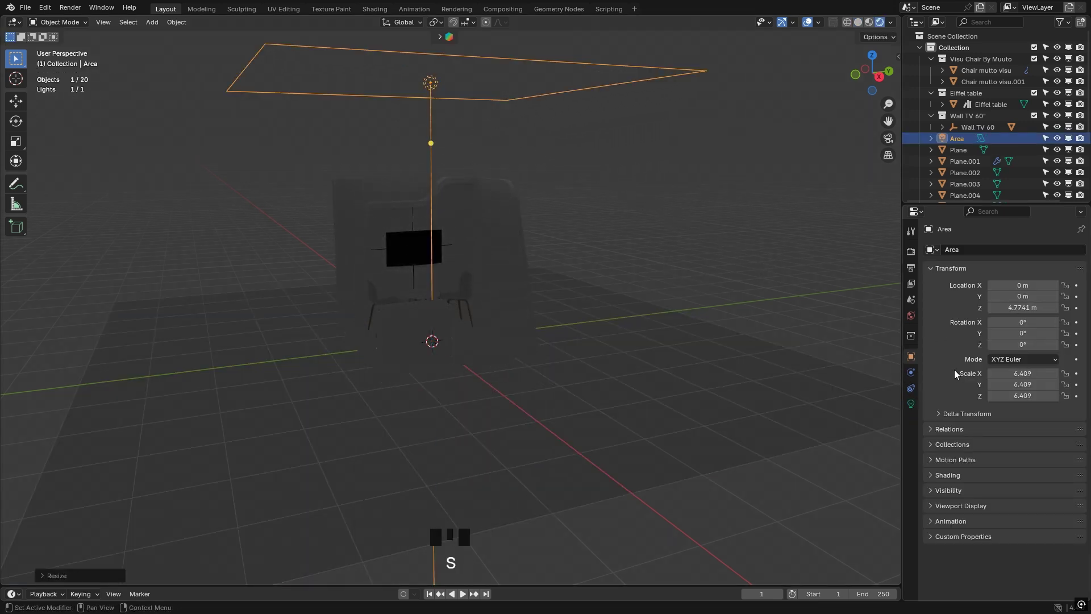
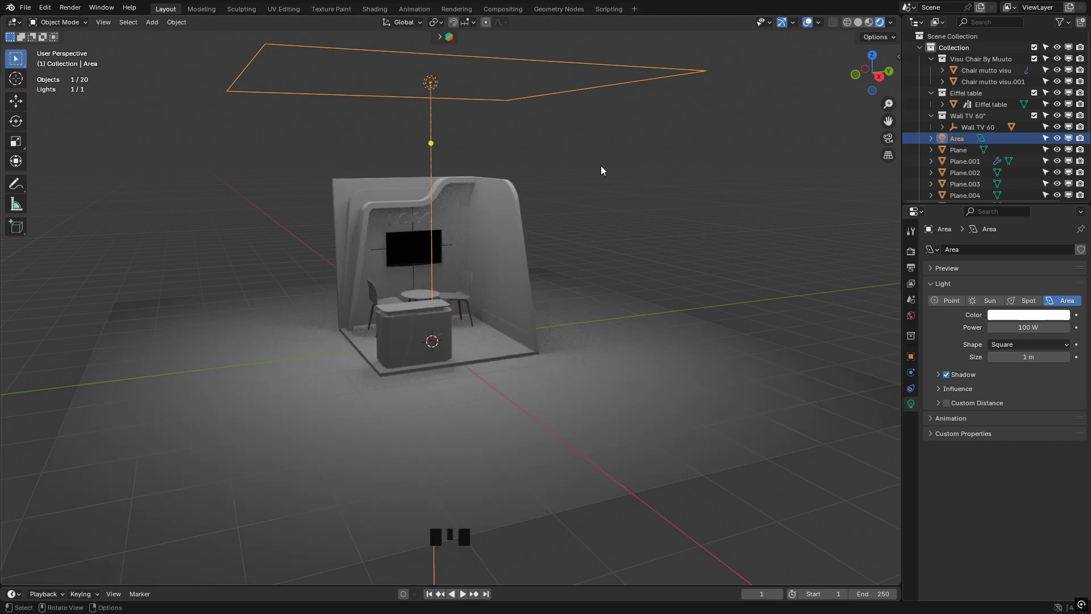
key(shift+d)
Step: Slide the duplicated area light along Y into its second position and save the file
key(g)
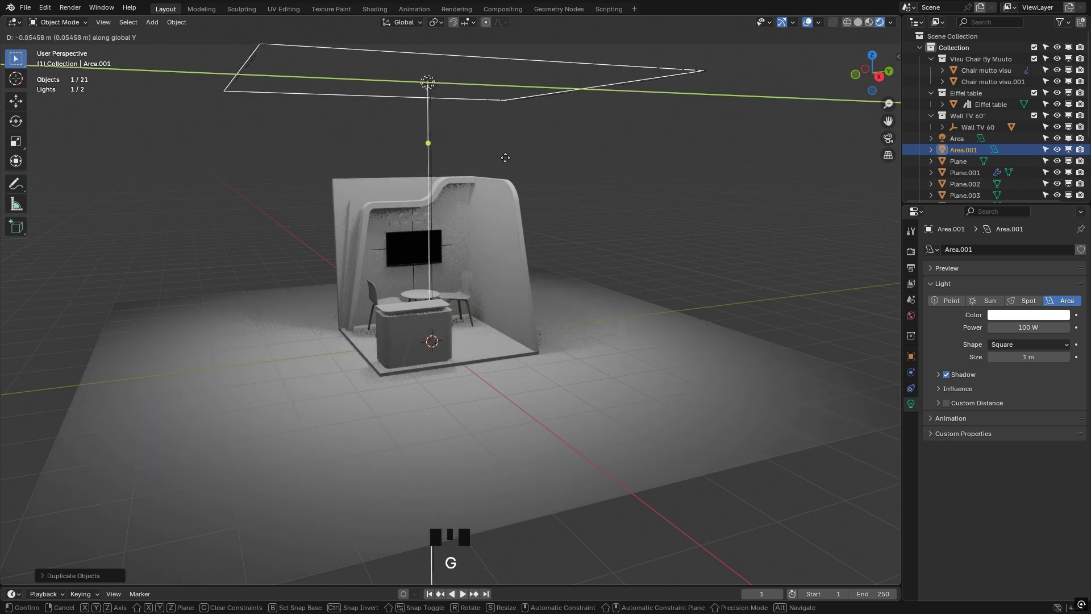
key(g)
click(663, 216)
scroll(up, 3)
drag(478, 267, 477, 266)
key(ctrl+s)
Step: Apply the frame strip's Solidify modifier in the Properties panel and save the file
scroll(down, 3)
click(911, 252)
drag(1003, 253, 945, 424)
key(ctrl+s)
click(635, 232)
drag(1011, 252, 768, 235)
scroll(up, 3)
middle_click(430, 320)
scroll(up, 3)
key(ctrl+s)
click(374, 188)
scroll(up, 3)
Step: Cut extra edge loops into the curved wall trim with Ctrl+R in Edit Mode
key(Tab)
key(Tab)
click(910, 381)
drag(1057, 270, 386, 218)
key(Tab)
key(ctrl+r)
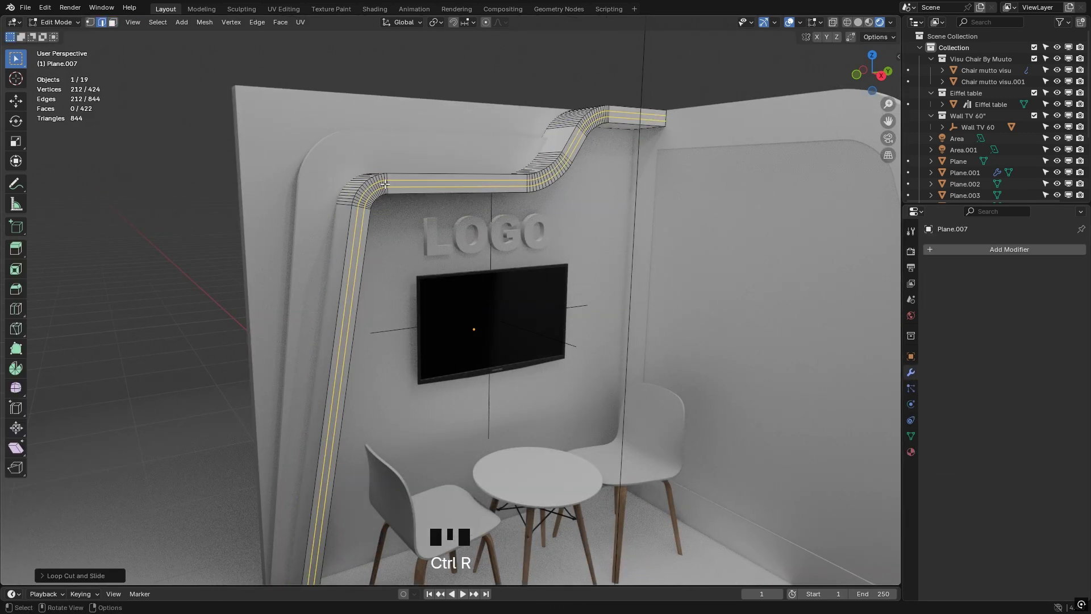
scroll(up, 3)
click(383, 185)
scroll(down, 3)
key(Tab)
Step: Give the frame strip a 'White' material and the floor plane a new material with a light grey base colour
click(918, 455)
drag(999, 302, 1021, 331)
click(1030, 376)
drag(1042, 378, 1040, 363)
scroll(down, 3)
middle_click(628, 234)
click(769, 225)
click(780, 413)
drag(1014, 301, 1027, 362)
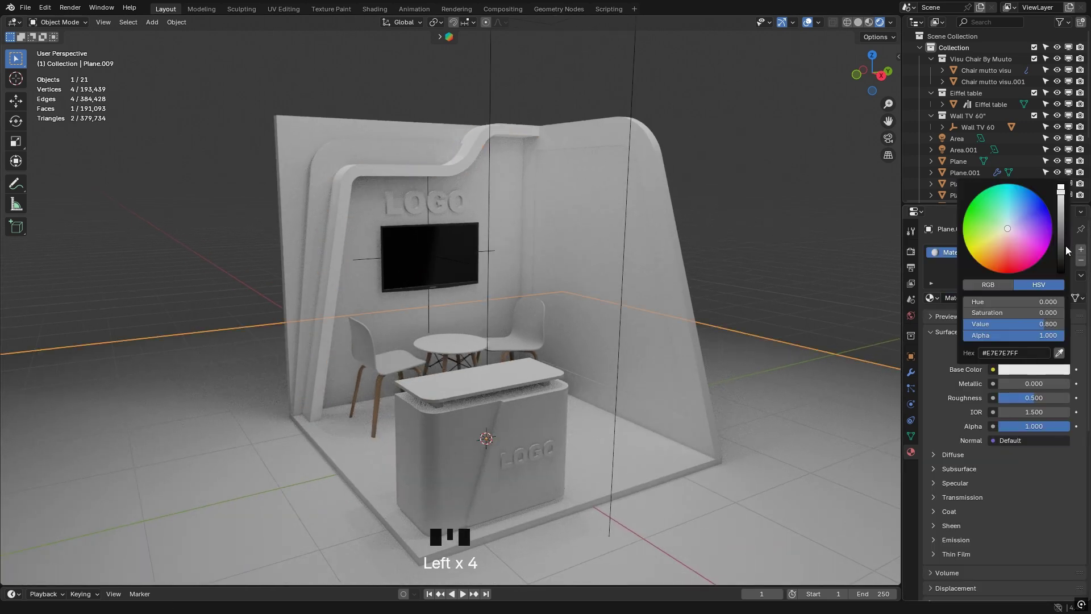
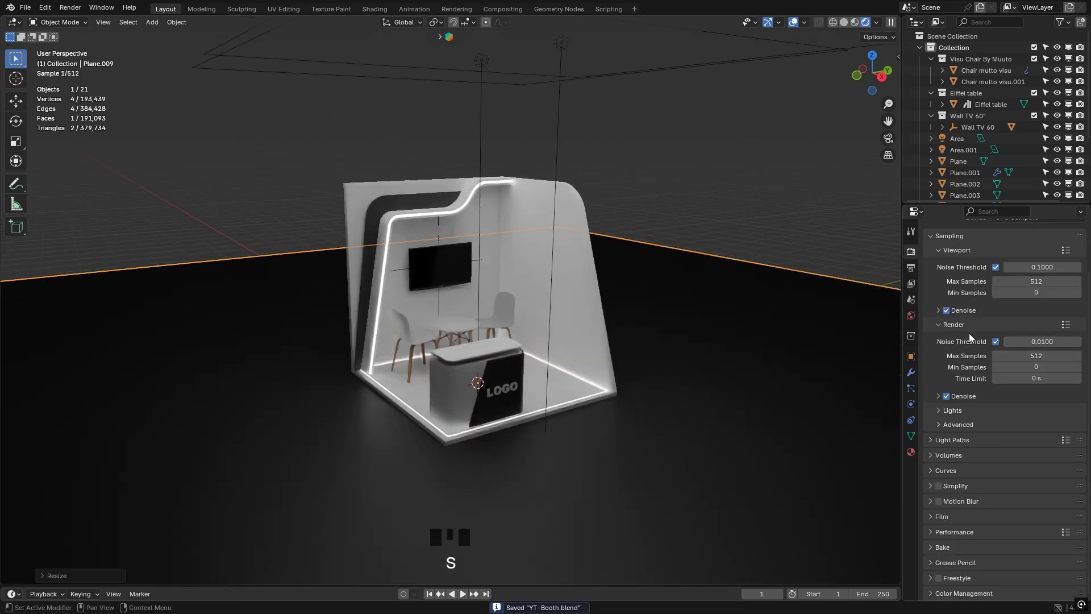
Step: Pick a dark base colour for the floor plane in its material
click(915, 458)
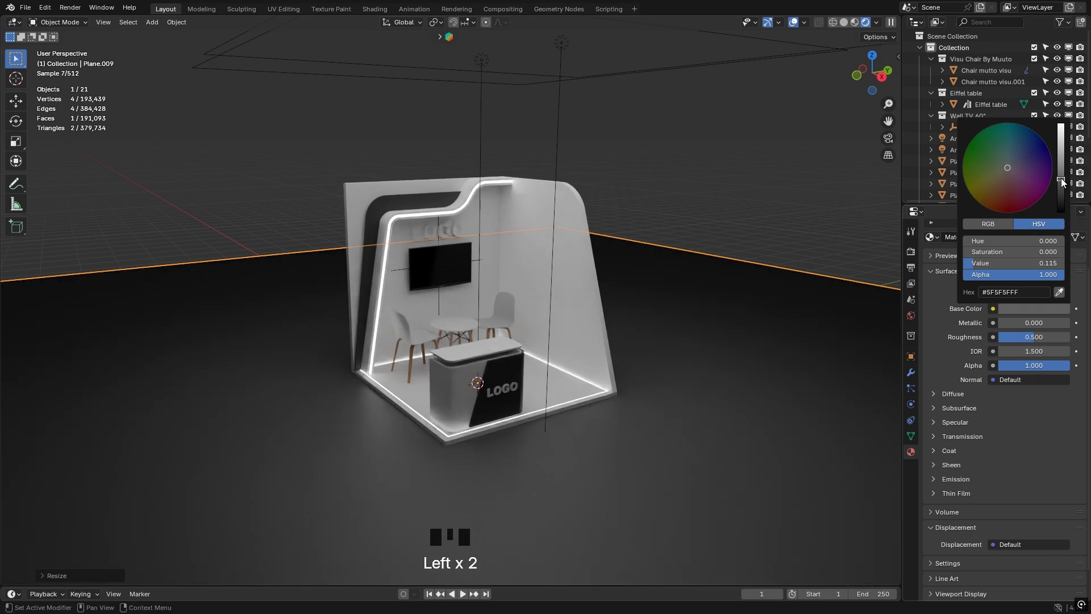
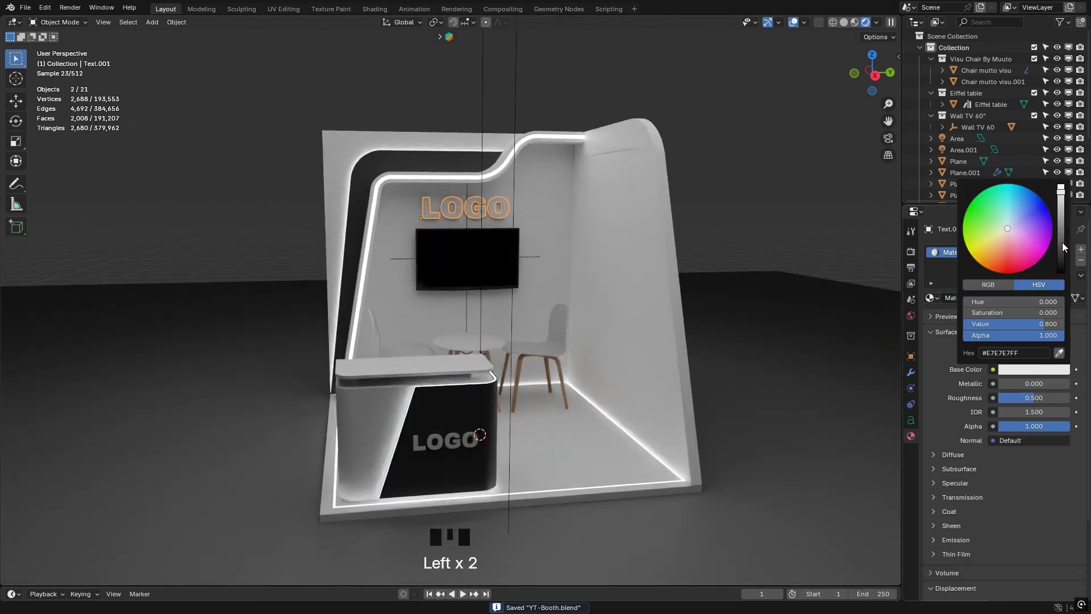
Step: Darken the LOGO letters to grey and set the copy in front of the emission-lit LOGO along X
drag(943, 301, 740, 204)
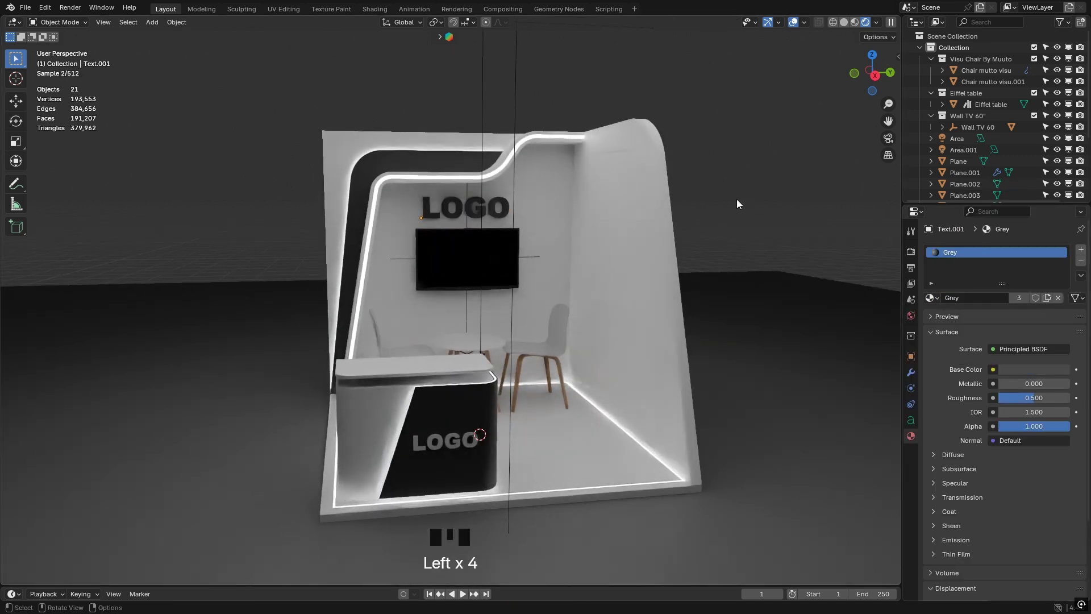
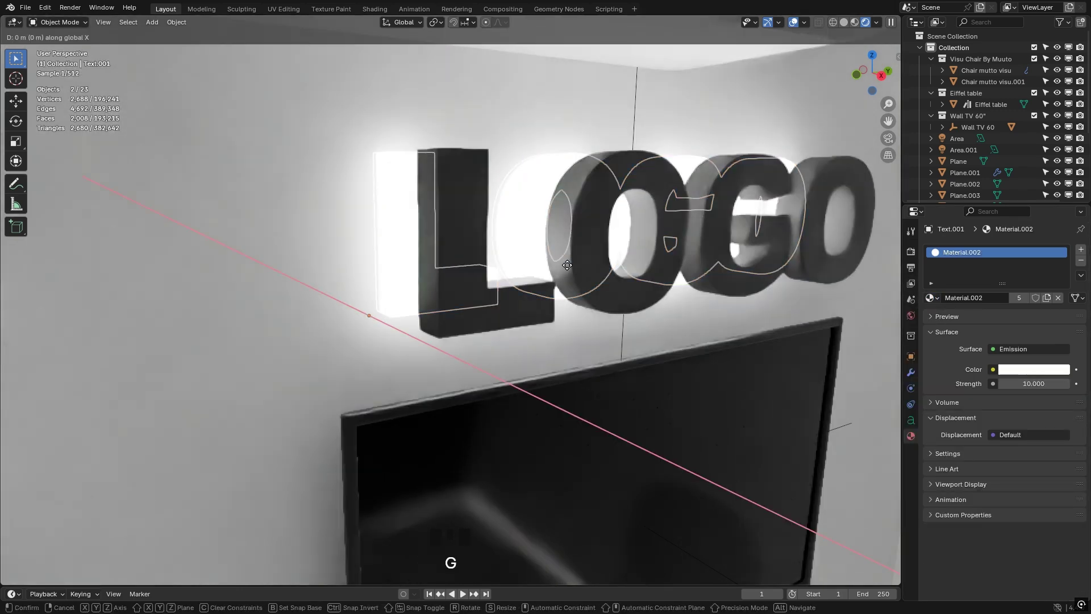
click(496, 319)
key(g)
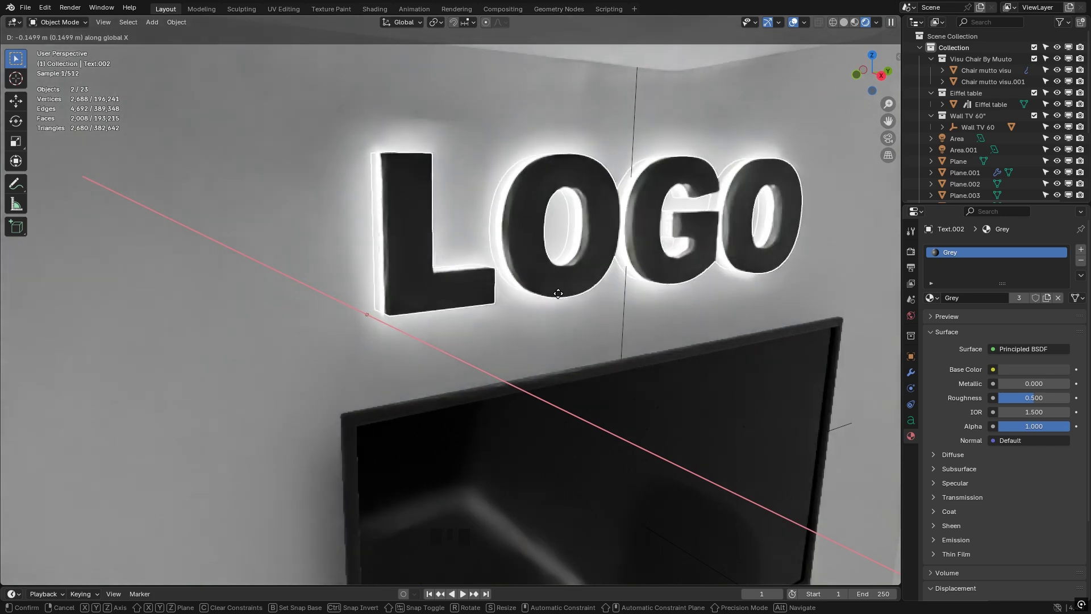
scroll(down, 3)
click(851, 203)
Step: Save the booth file and select the right side wall for face editing
drag(538, 208, 526, 257)
key(ctrl+s)
drag(532, 278, 564, 307)
key(ctrl+s)
click(651, 231)
key(Tab)
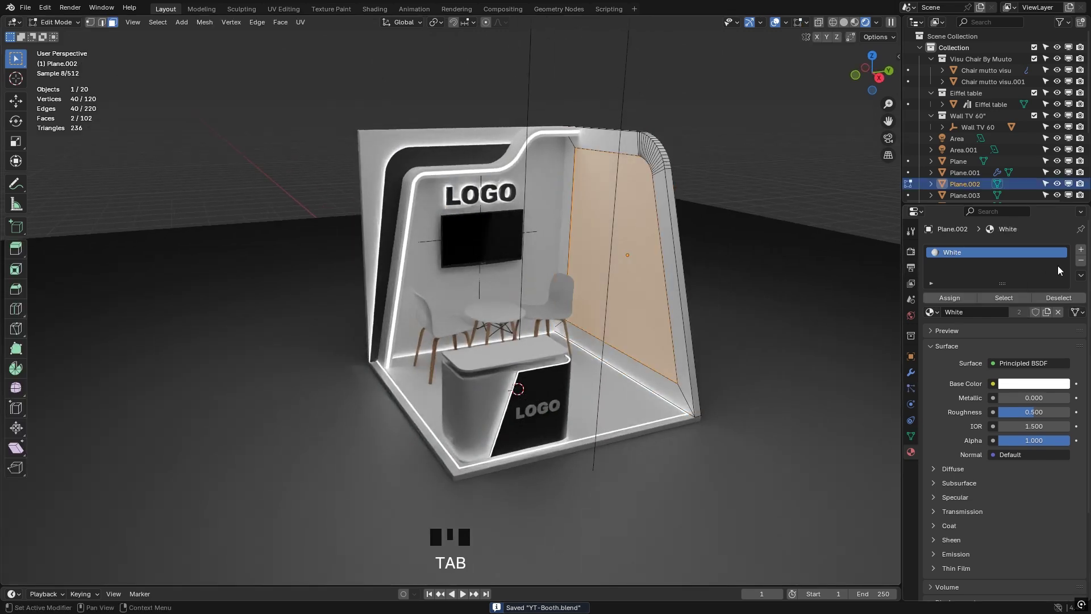
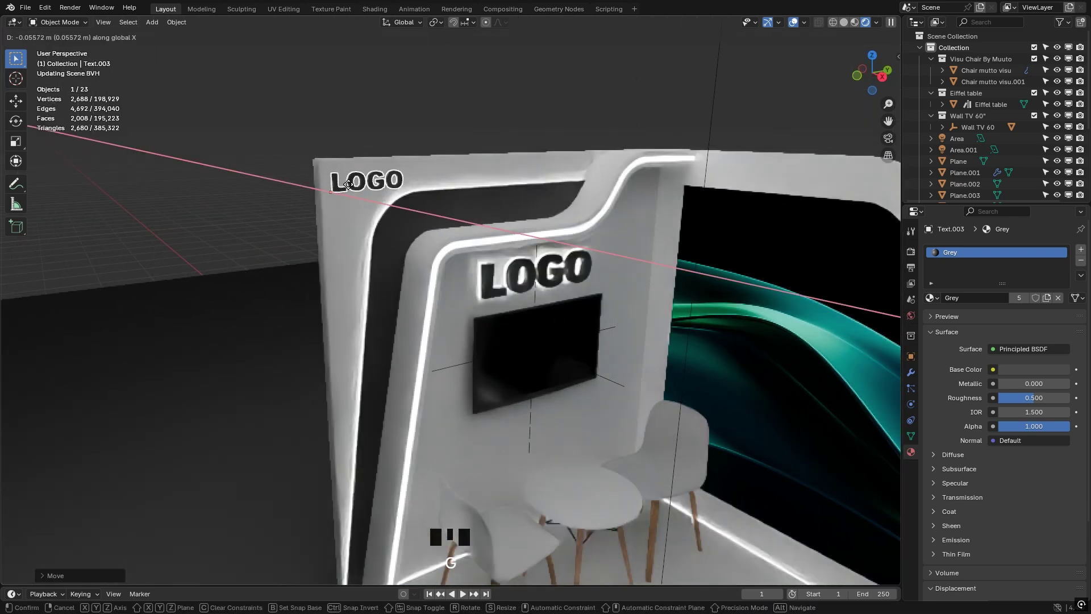
Step: Confirm the small top-left LOGO's position with its white emission material at strength 10
click(942, 307)
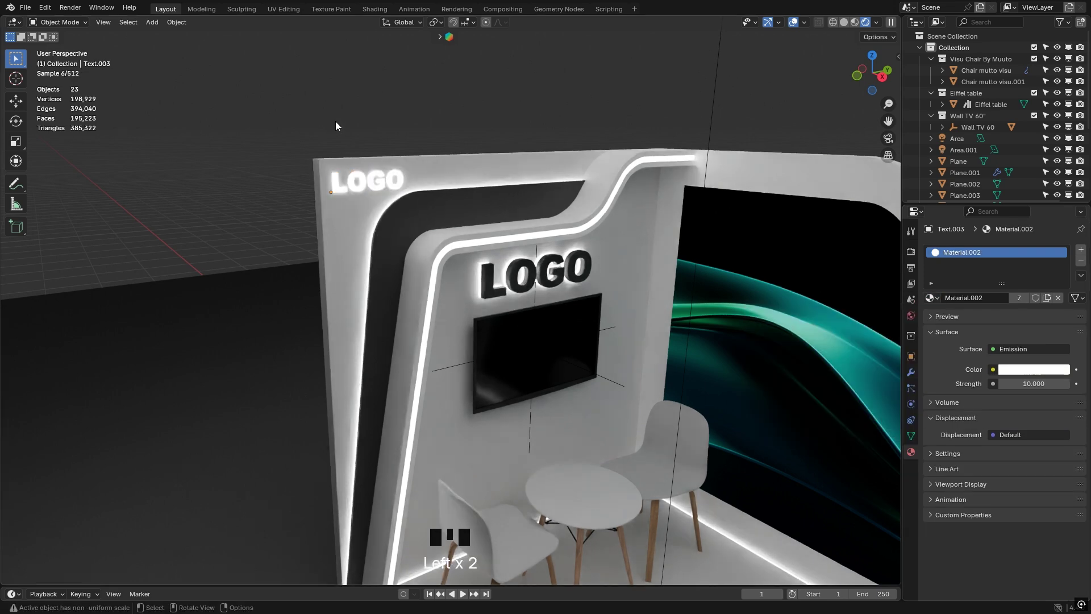
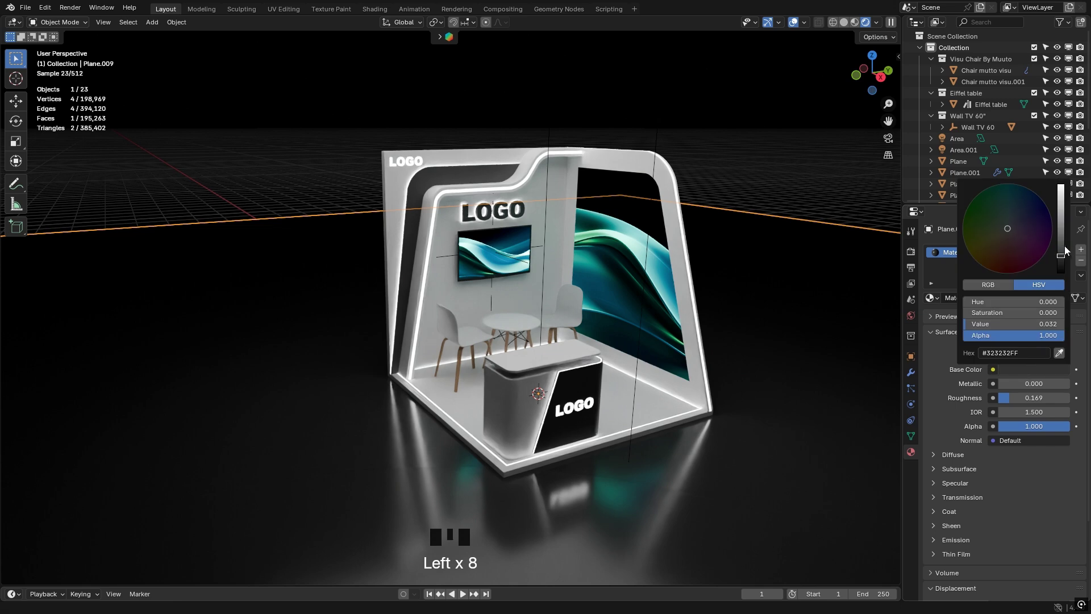
Step: Add a camera and align it to the current view of the booth with Ctrl+Alt+Numpad0
key(ctrl+s)
key(shift+a)
key(ctrl+alt+KP_0)
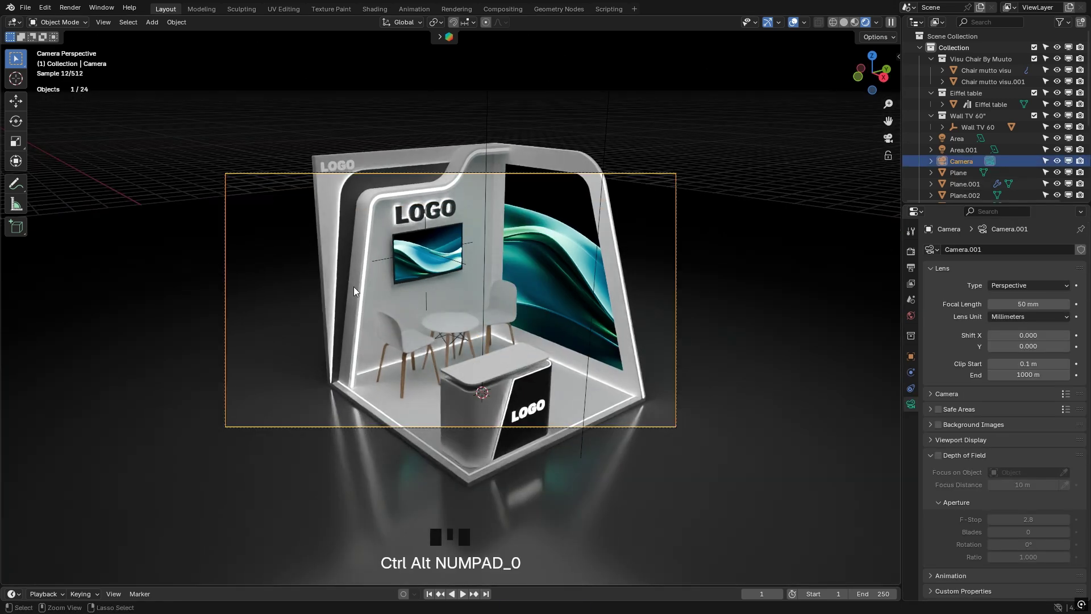
key(ctrl+b)
Step: Set the output resolution to 1600 × 1200 pixels in the render settings
click(918, 250)
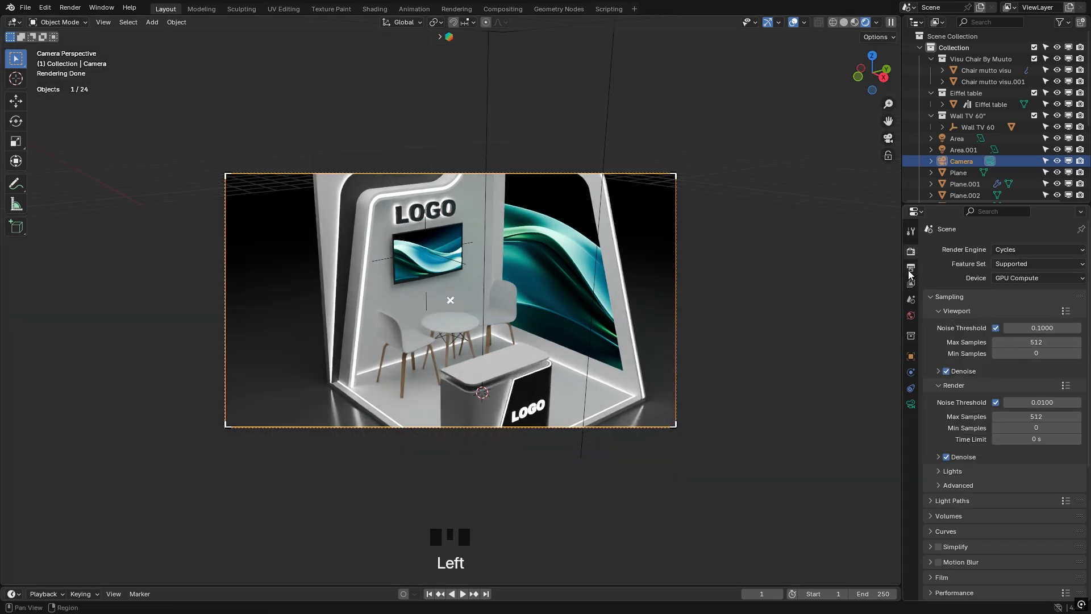
key(KP_0)
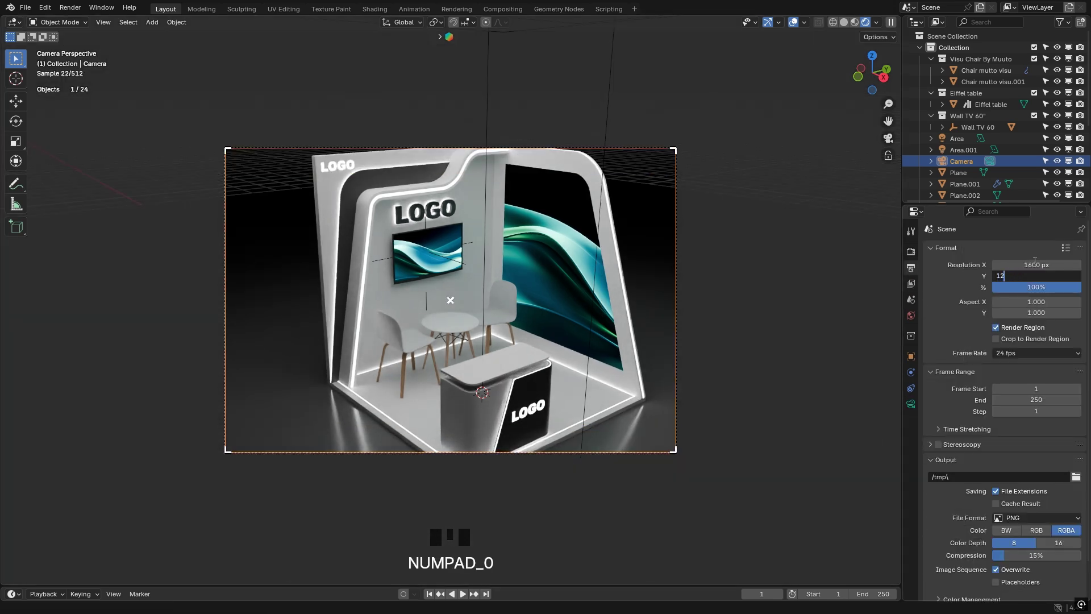
key(KP_0)
key(n)
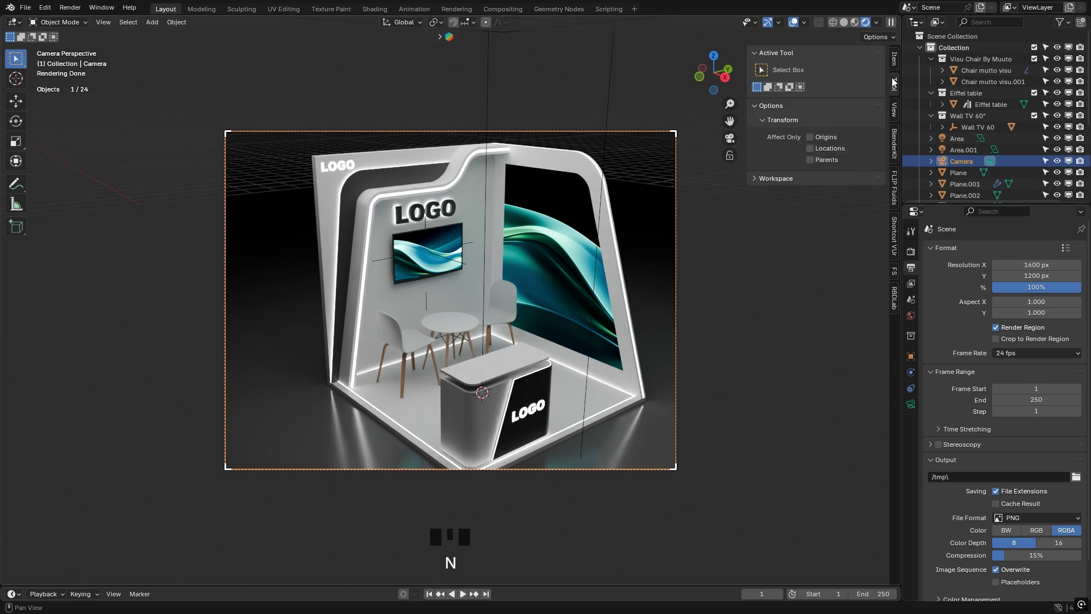